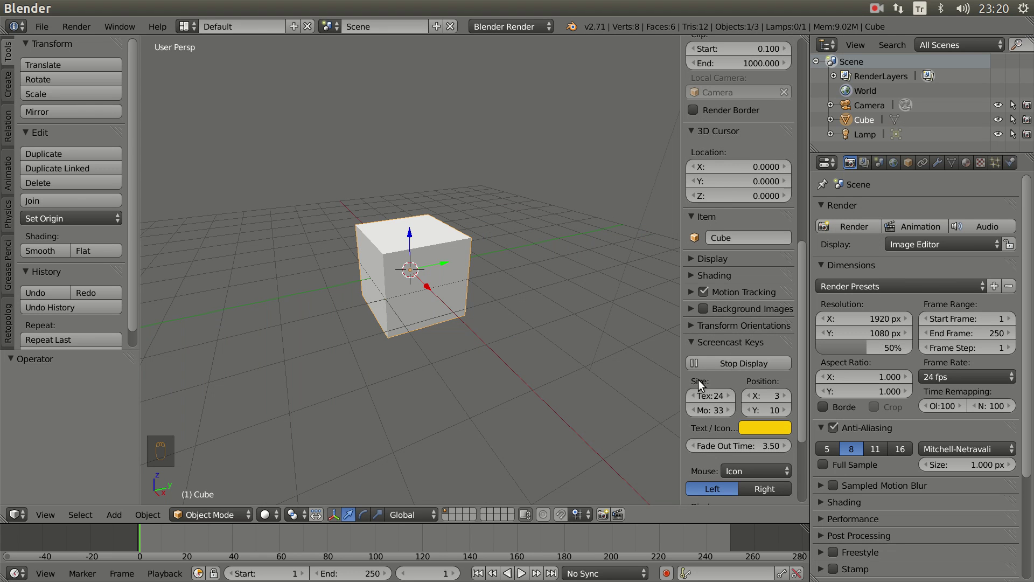
Orbit around the default cube, then switch to the scene camera's view with Numpad 0
{"action": "left_click_drag", "start_coordinate": [706, 395], "coordinate": [523, 318]}
{"action": "key", "text": "n"}
{"action": "left_click_drag", "start_coordinate": [523, 317], "coordinate": [546, 326]}
{"action": "key", "text": "KP_0"}
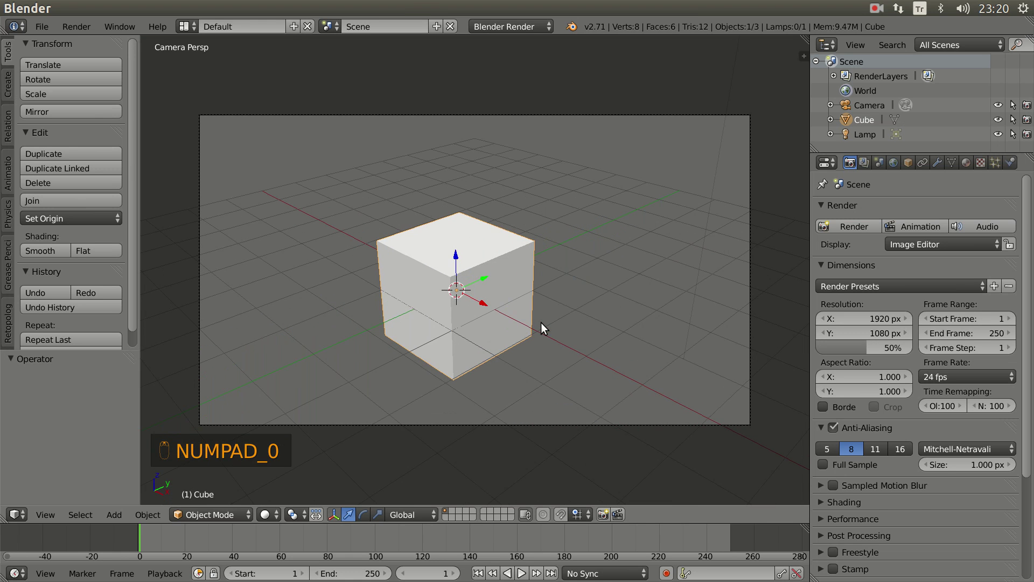
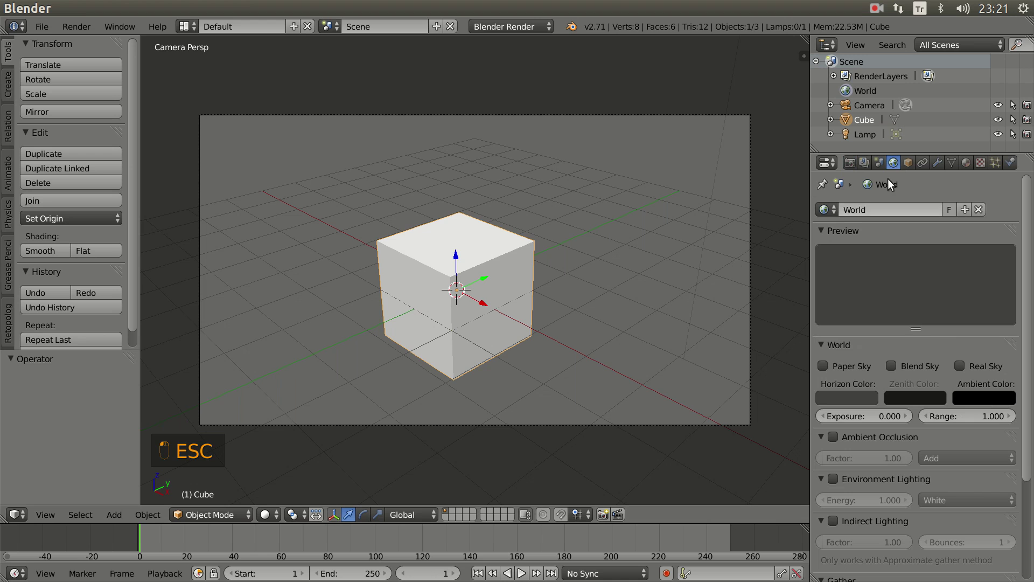
Make the world Horizon Color white and enable Ambient Occlusion and Environment Lighting
{"action": "left_click", "coordinate": [850, 401]}
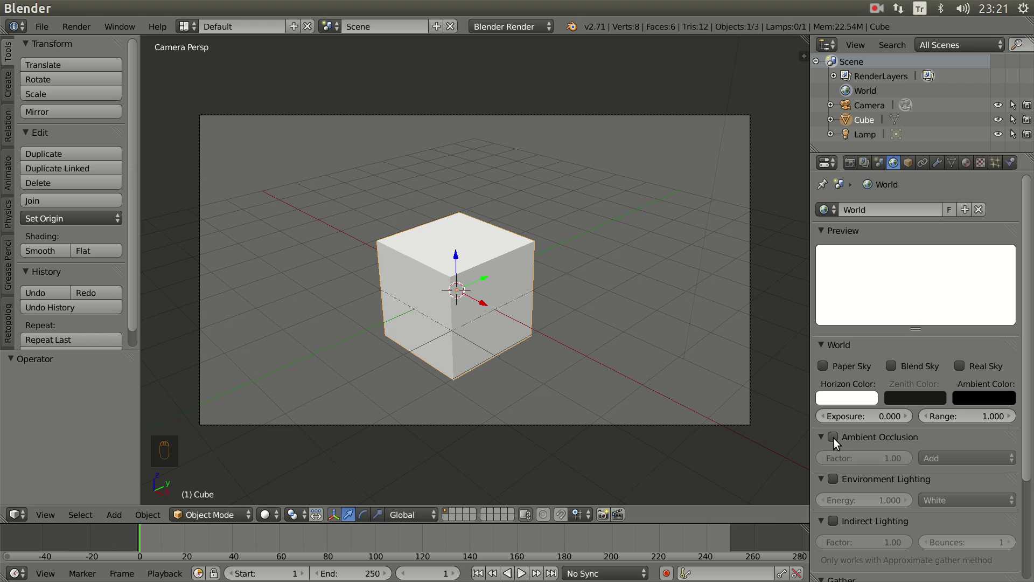
{"action": "left_click", "coordinate": [837, 441]}
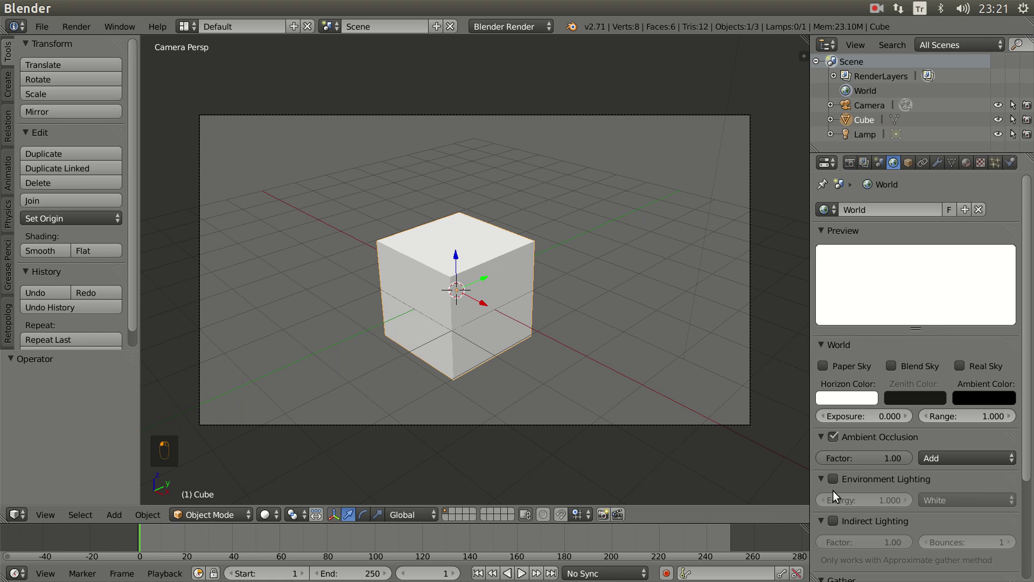
{"action": "left_click", "coordinate": [838, 482]}
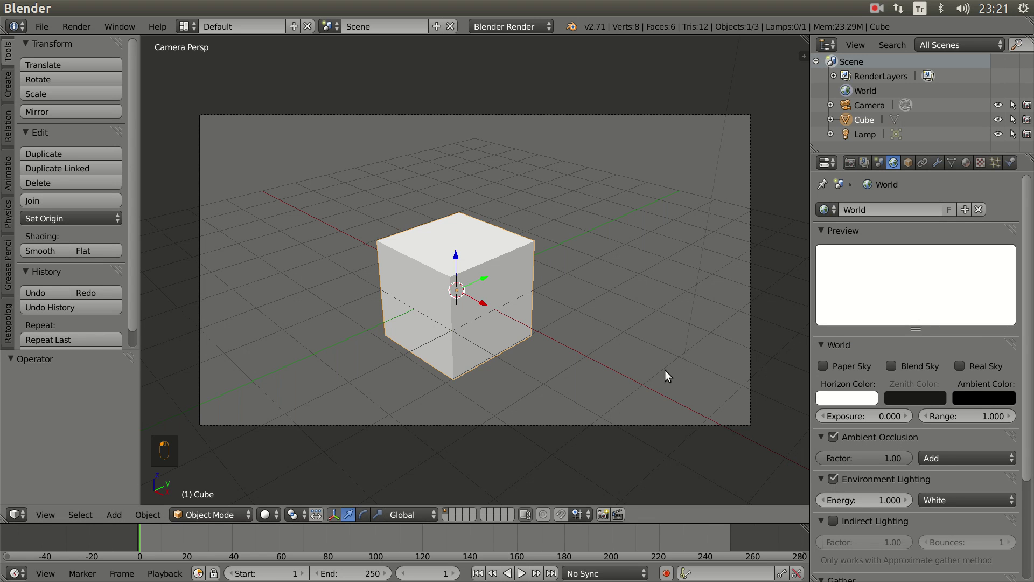
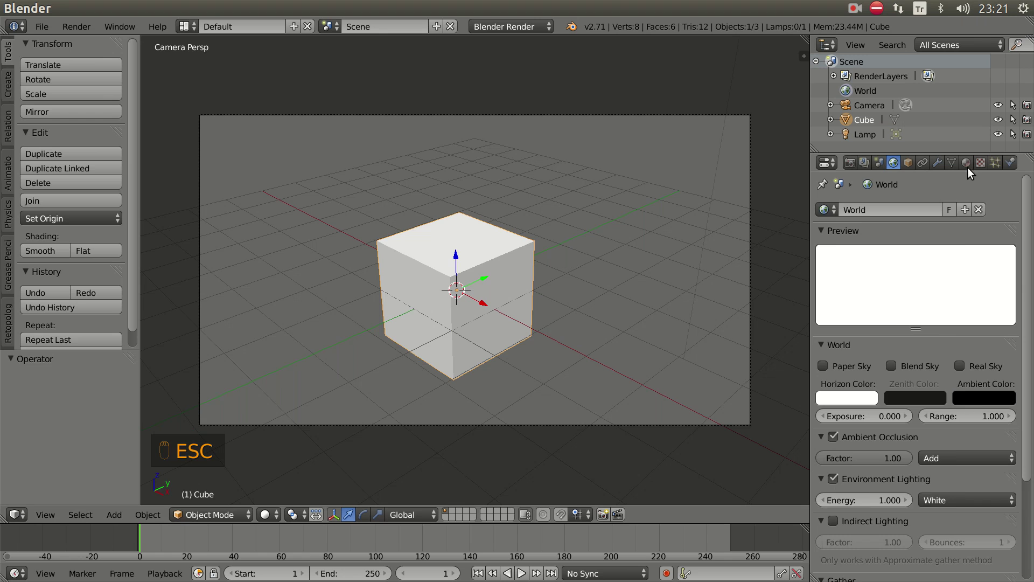
Set the cube's material diffuse colour to pale pink
{"action": "left_click_drag", "start_coordinate": [974, 168], "coordinate": [659, 308]}
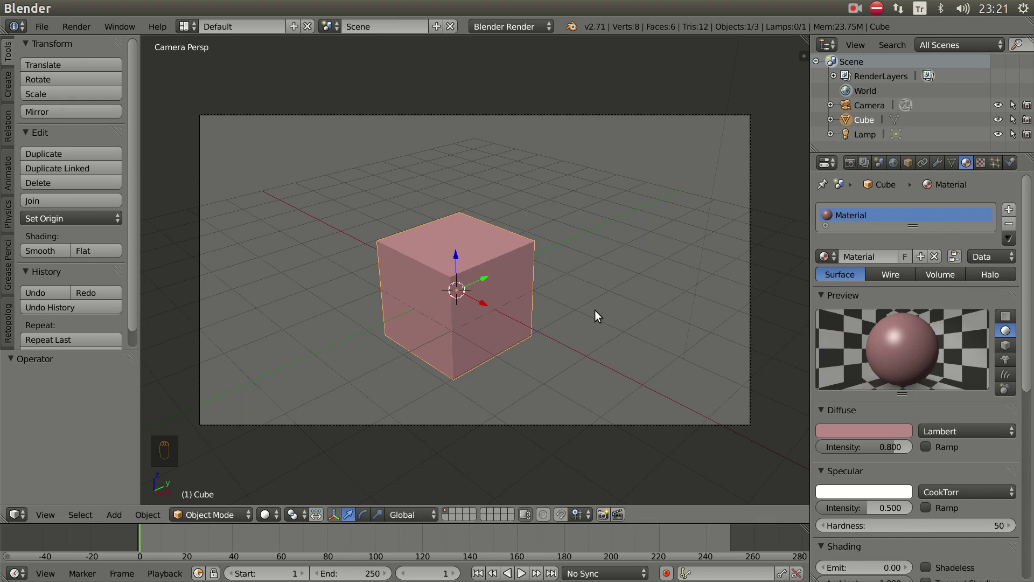
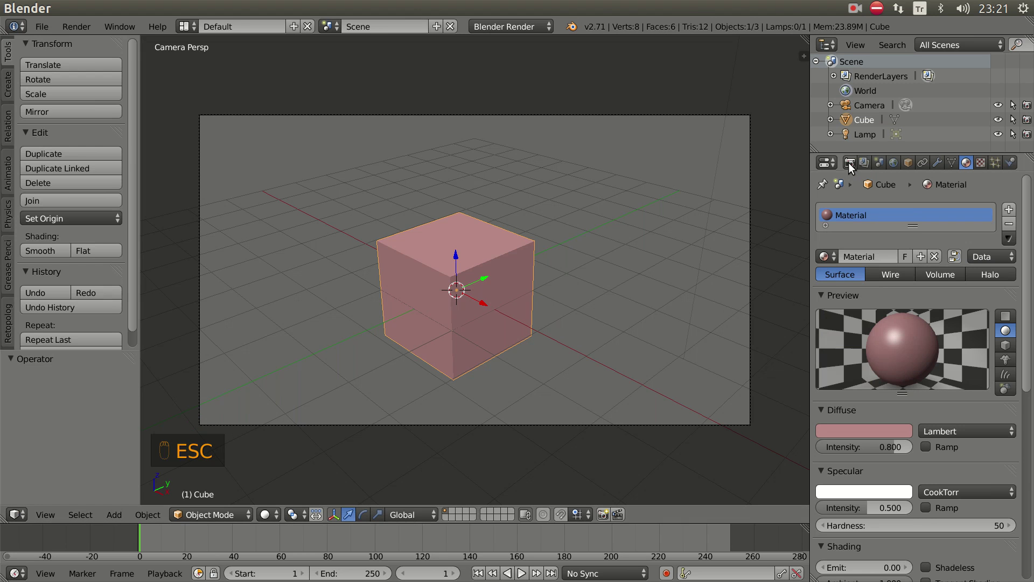
Enable Freestyle line rendering in the Render settings
{"action": "left_click", "coordinate": [852, 165]}
{"action": "left_click_drag", "start_coordinate": [841, 429], "coordinate": [837, 418]}
{"action": "left_click_drag", "start_coordinate": [837, 418], "coordinate": [839, 459]}
{"action": "left_click", "coordinate": [964, 457]}
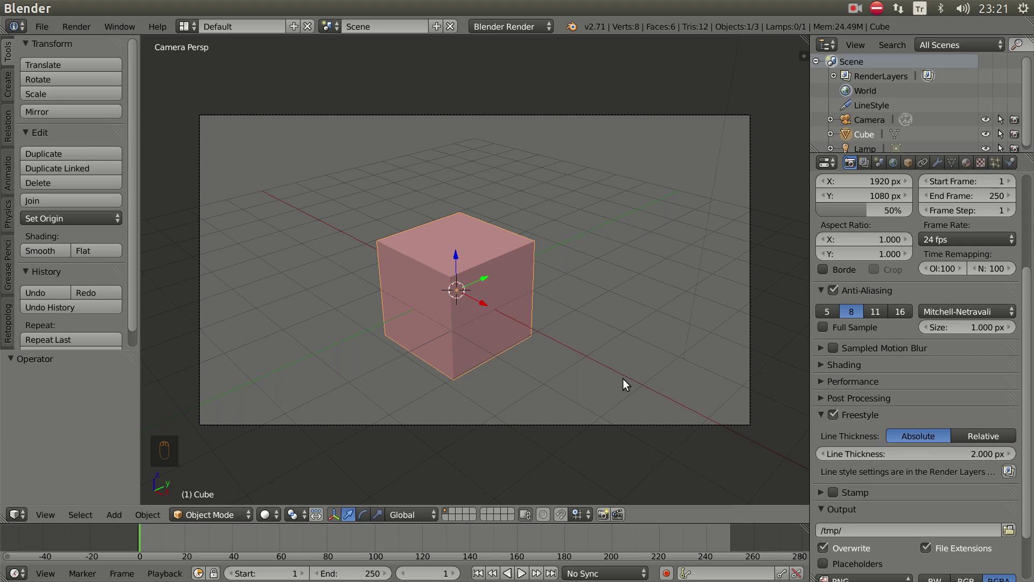
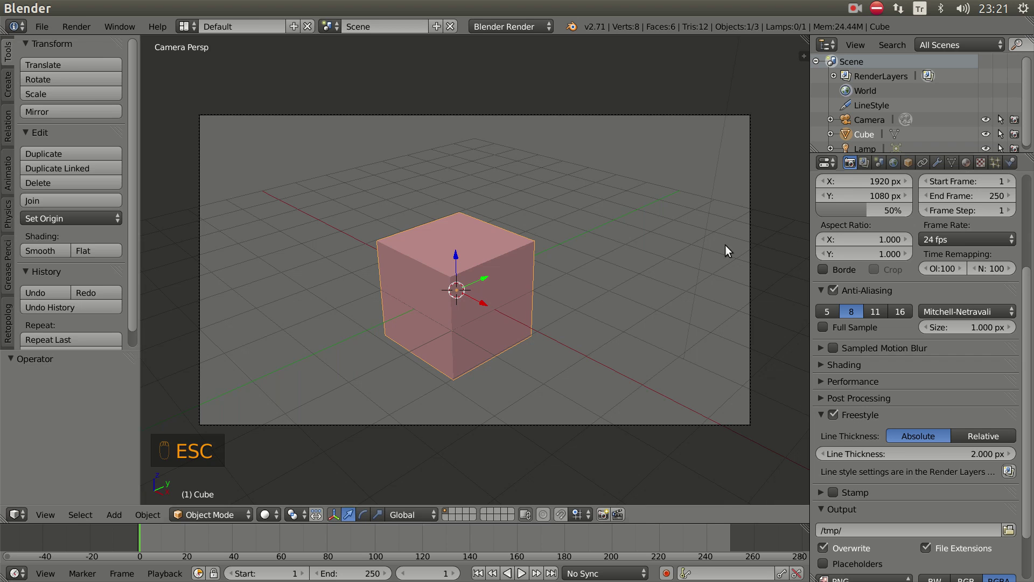
Show the render layer's Freestyle panel in the Render Layers settings
{"action": "left_click", "coordinate": [870, 164]}
{"action": "left_click_drag", "start_coordinate": [858, 353], "coordinate": [821, 253]}
{"action": "right_click", "coordinate": [820, 253]}
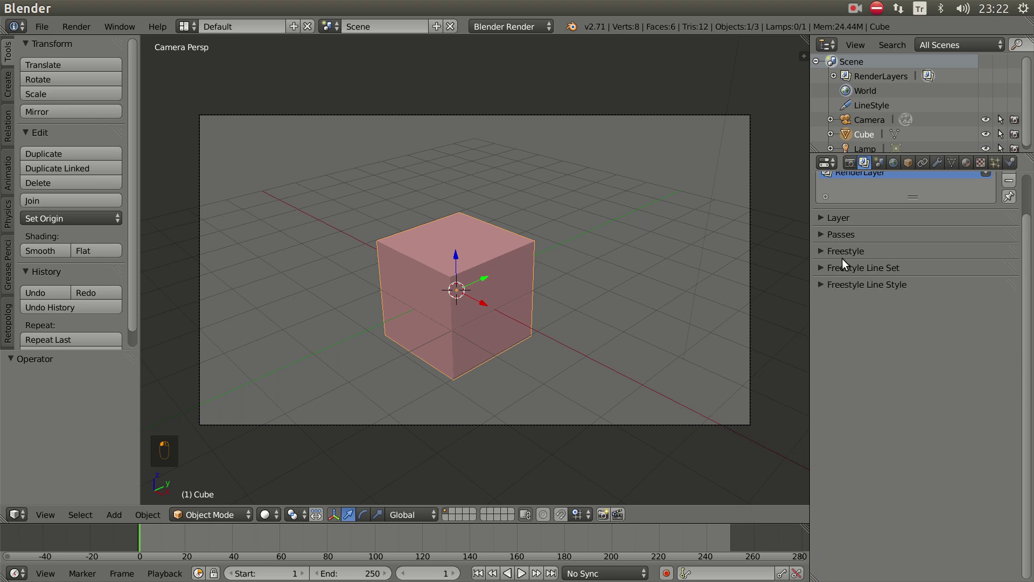
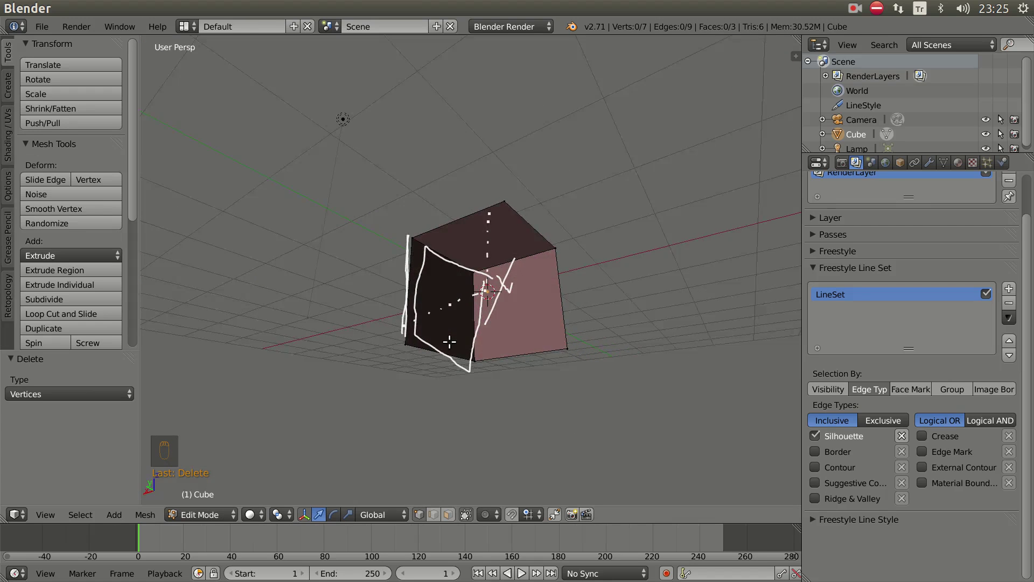
Leave Edit Mode on the open cube and delete the grease-pencil scribbles
{"action": "left_click_drag", "start_coordinate": [1003, 133], "coordinate": [679, 281]}
{"action": "key", "text": "Tab"}
{"action": "key", "text": "n"}
{"action": "left_click_drag", "start_coordinate": [736, 209], "coordinate": [549, 252]}
{"action": "left_click", "coordinate": [549, 252]}
{"action": "key", "text": "n"}
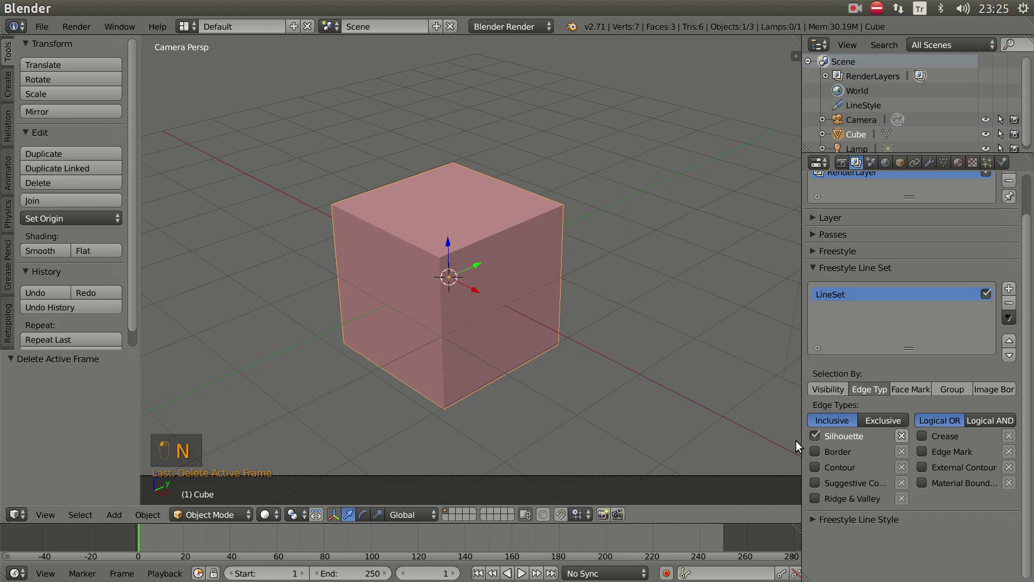
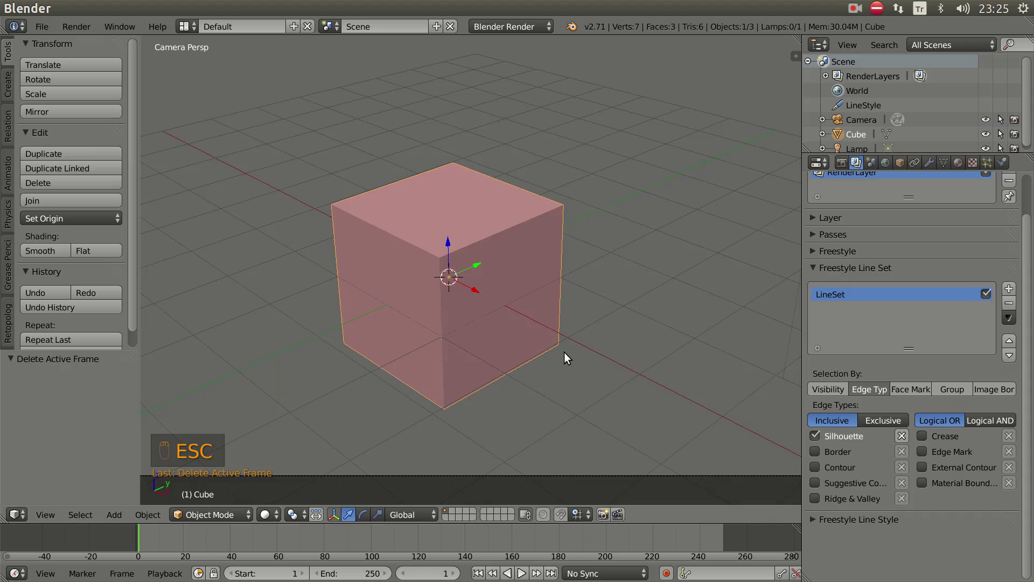
Orbit around the cube, return to camera view and look at it side-on
{"action": "left_click_drag", "start_coordinate": [569, 356], "coordinate": [437, 267]}
{"action": "left_click_drag", "start_coordinate": [469, 351], "coordinate": [570, 281]}
{"action": "key", "text": "KP_0"}
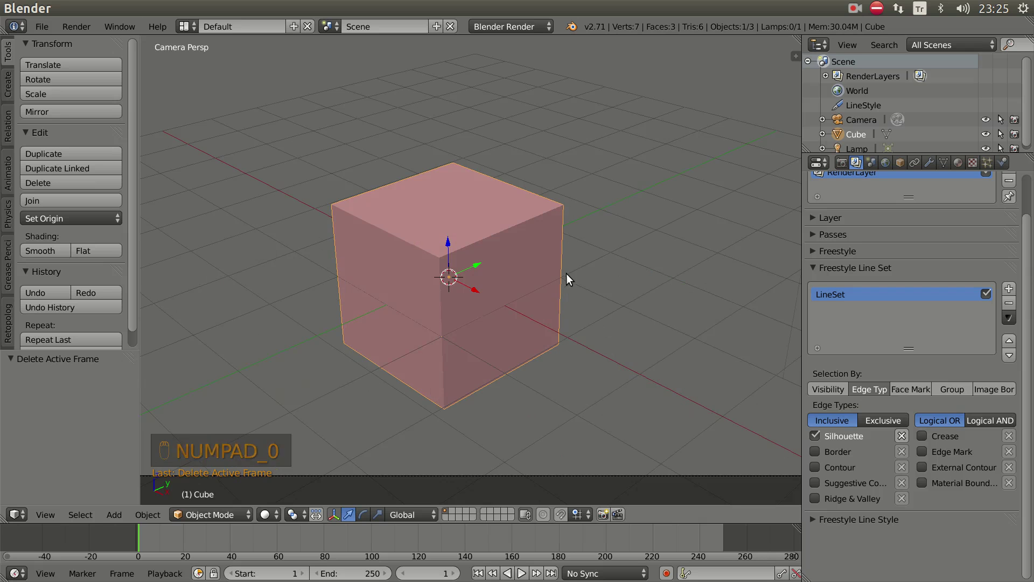
{"action": "left_click_drag", "start_coordinate": [529, 330], "coordinate": [481, 342]}
{"action": "key", "text": "Tab"}
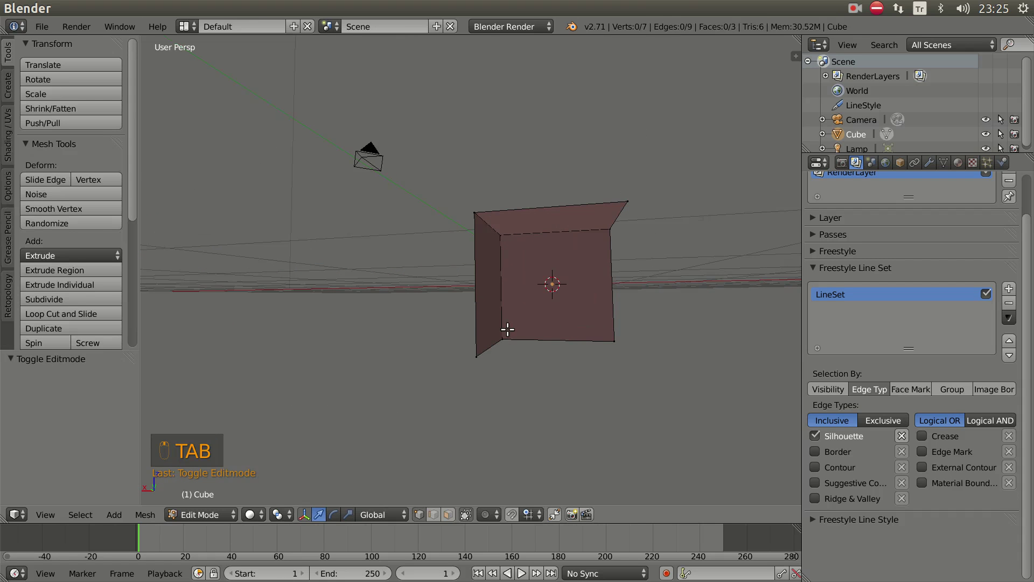
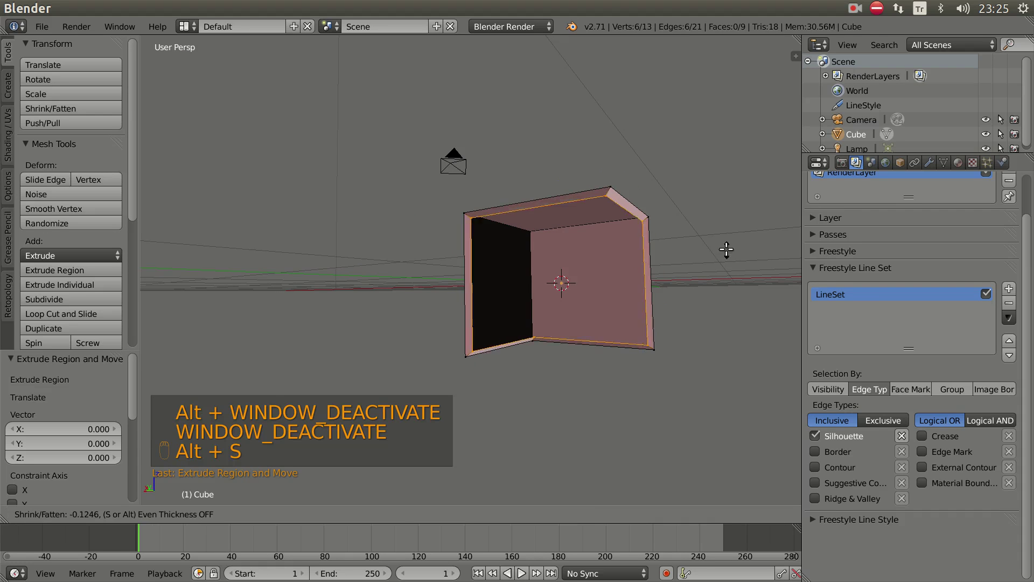
{"action": "left_click_drag", "start_coordinate": [565, 280], "coordinate": [642, 289]}
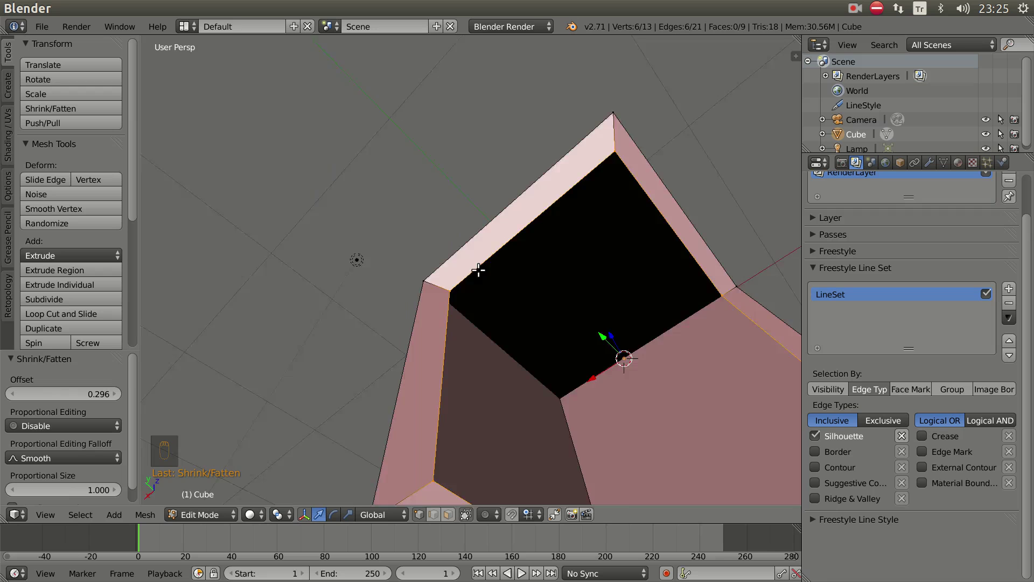
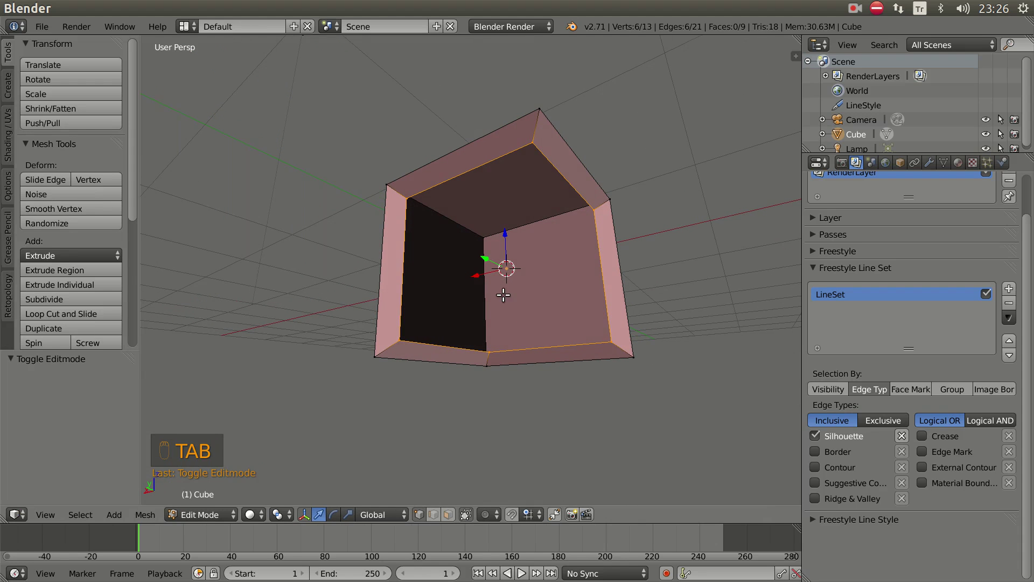
{"action": "key", "text": "x"}
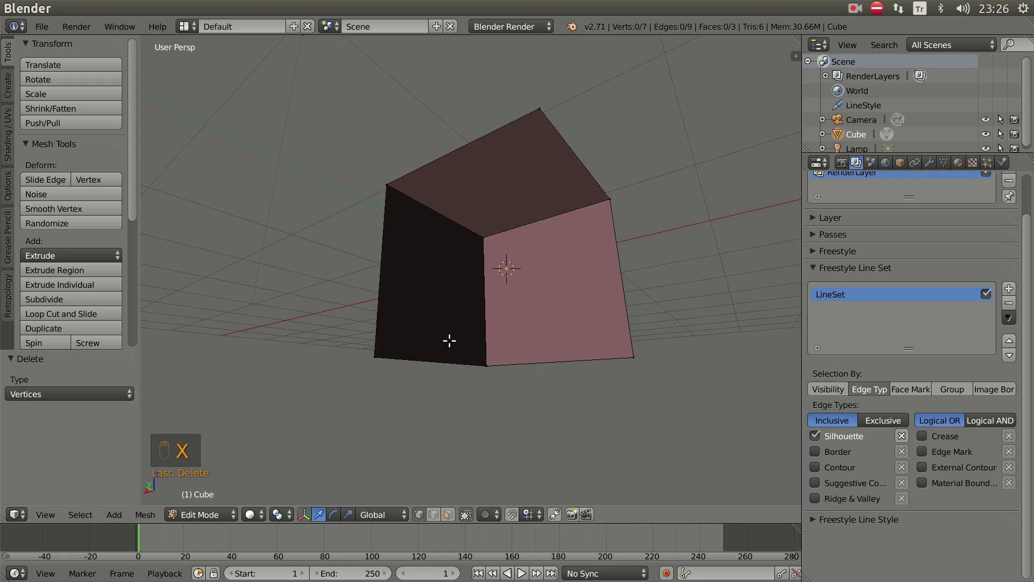
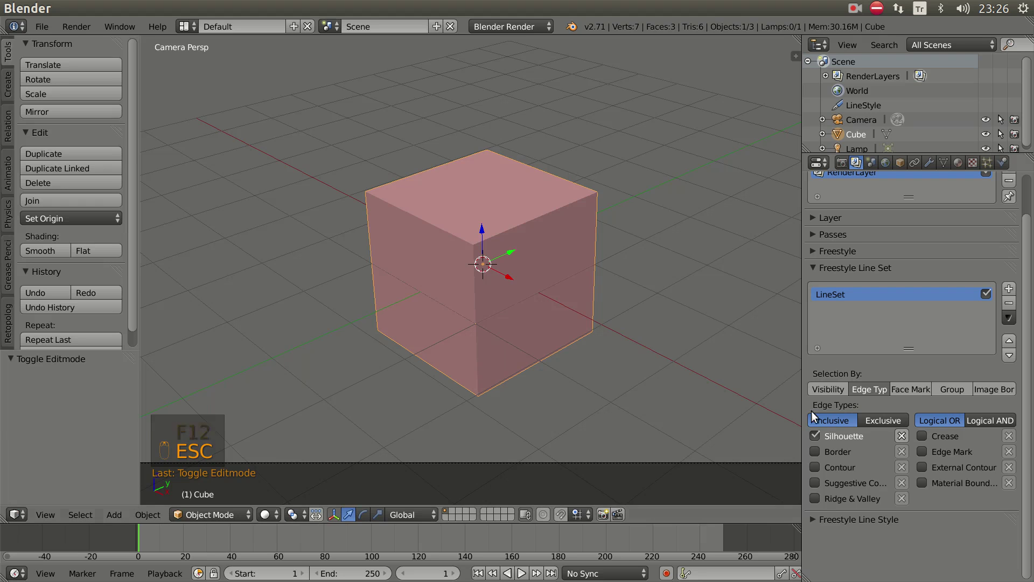
Switch the line set's edge type from Silhouette to Contour
{"action": "left_click_drag", "start_coordinate": [817, 438], "coordinate": [511, 345]}
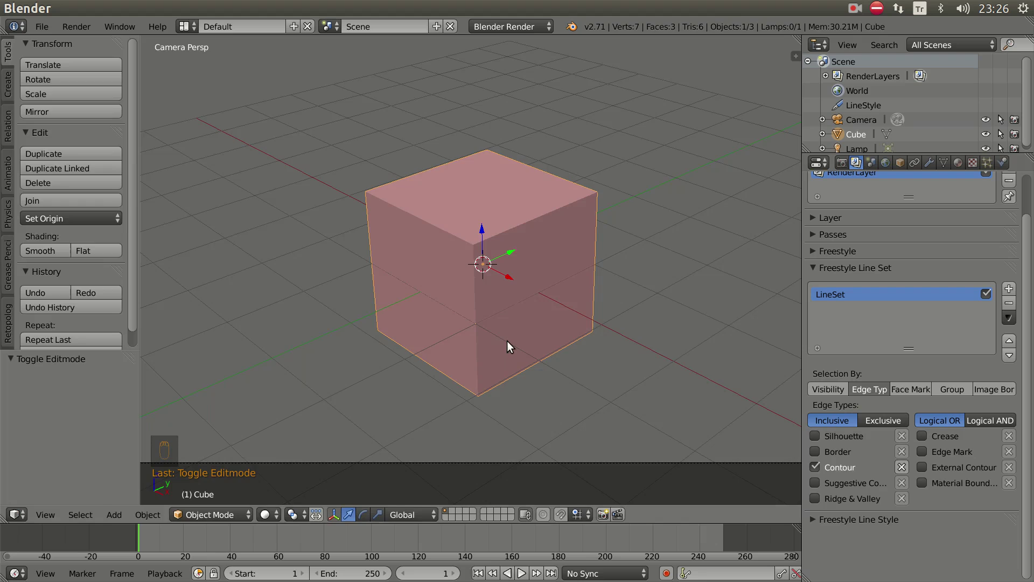
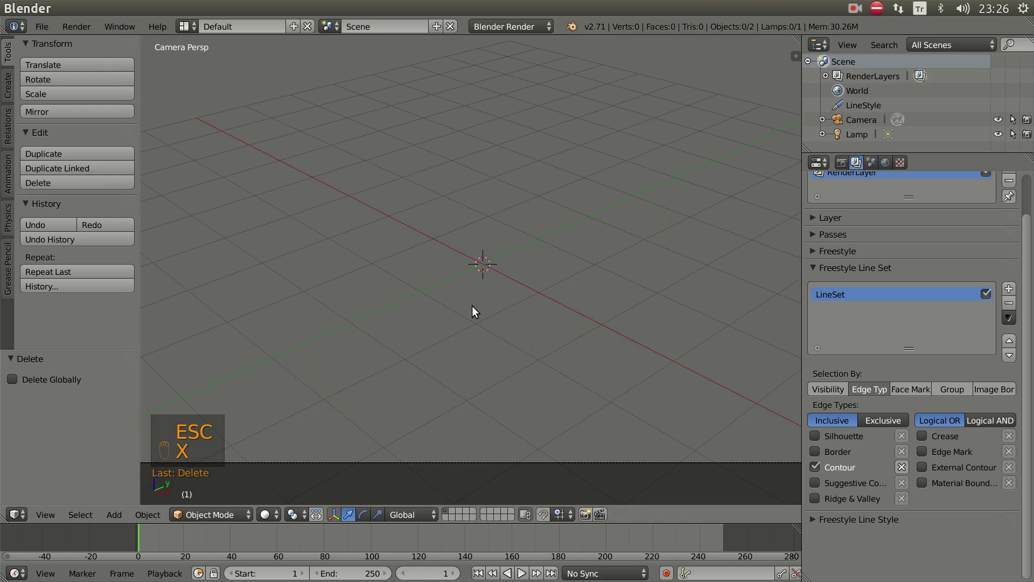
Add a capless cylinder, scale it along Z into a short ring, and return to Object Mode in camera view
{"action": "key", "text": "shift+a"}
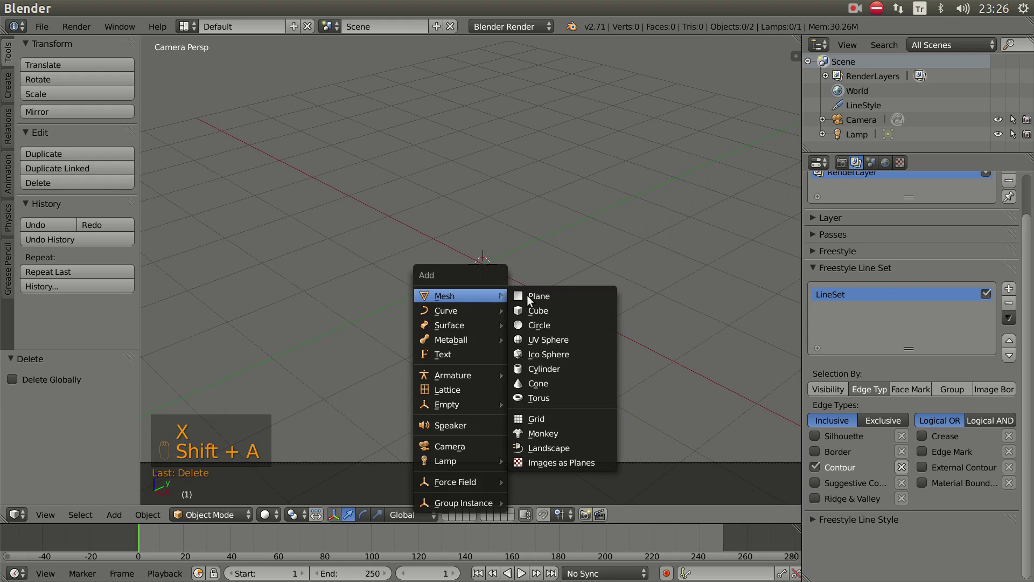
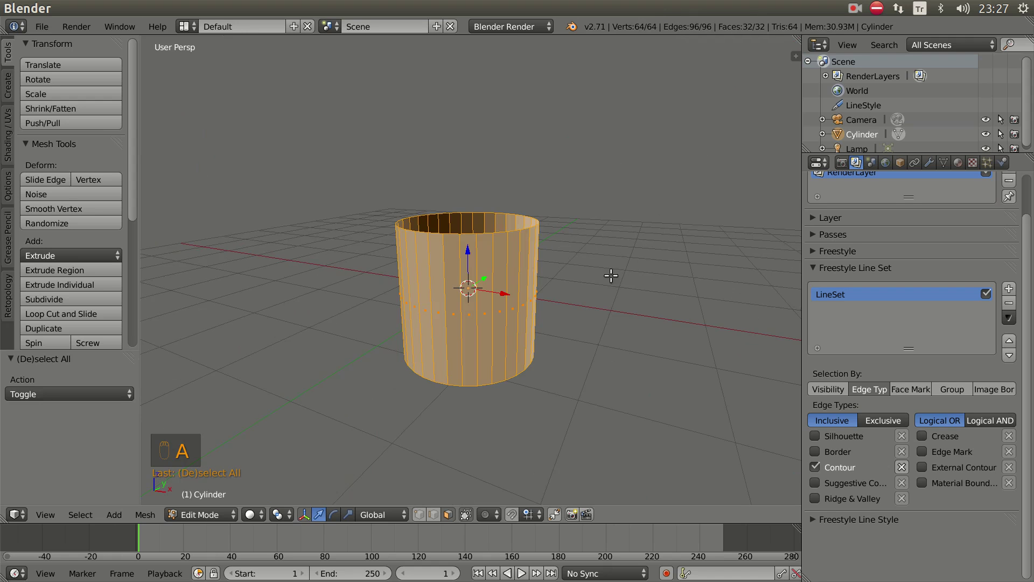
{"action": "key", "text": "s"}
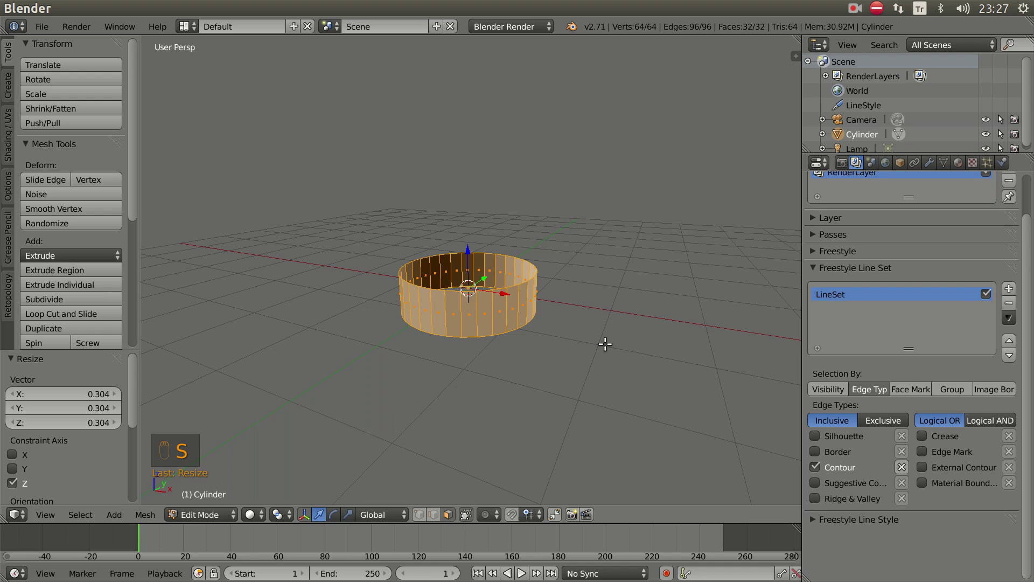
{"action": "key", "text": "s"}
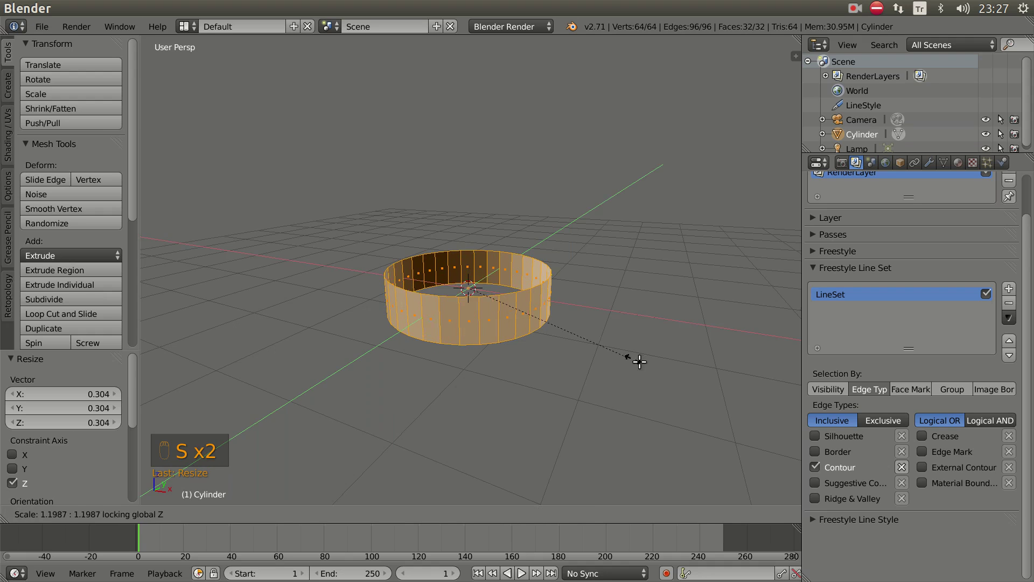
{"action": "key", "text": "Tab"}
{"action": "key", "text": "KP_0"}
{"action": "left_click_drag", "start_coordinate": [578, 385], "coordinate": [569, 339]}
{"action": "left_click_drag", "start_coordinate": [552, 344], "coordinate": [816, 435]}
{"action": "left_click_drag", "start_coordinate": [817, 436], "coordinate": [825, 466]}
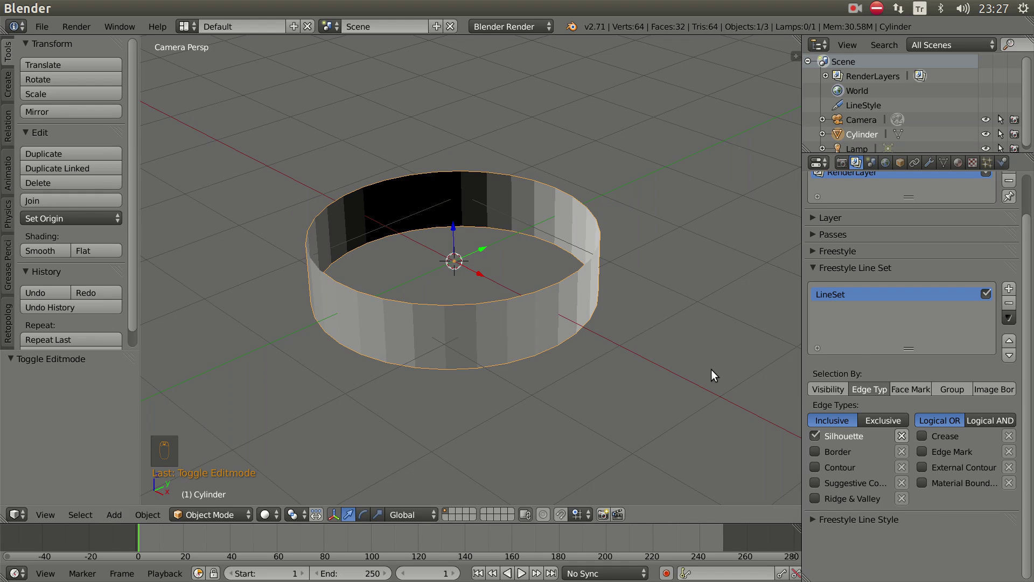
{"action": "left_click_drag", "start_coordinate": [614, 299], "coordinate": [510, 307]}
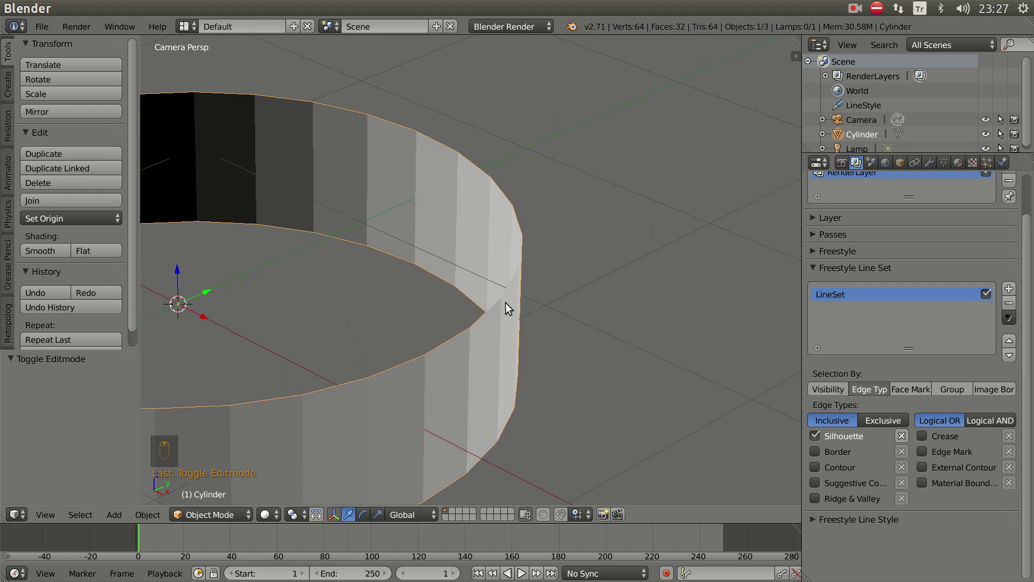
{"action": "key", "text": "d"}
{"action": "key", "text": "d"}
{"action": "key", "text": "d"}
{"action": "left_click", "coordinate": [530, 229]}
{"action": "left_click", "coordinate": [448, 391]}
{"action": "left_click", "coordinate": [524, 258]}
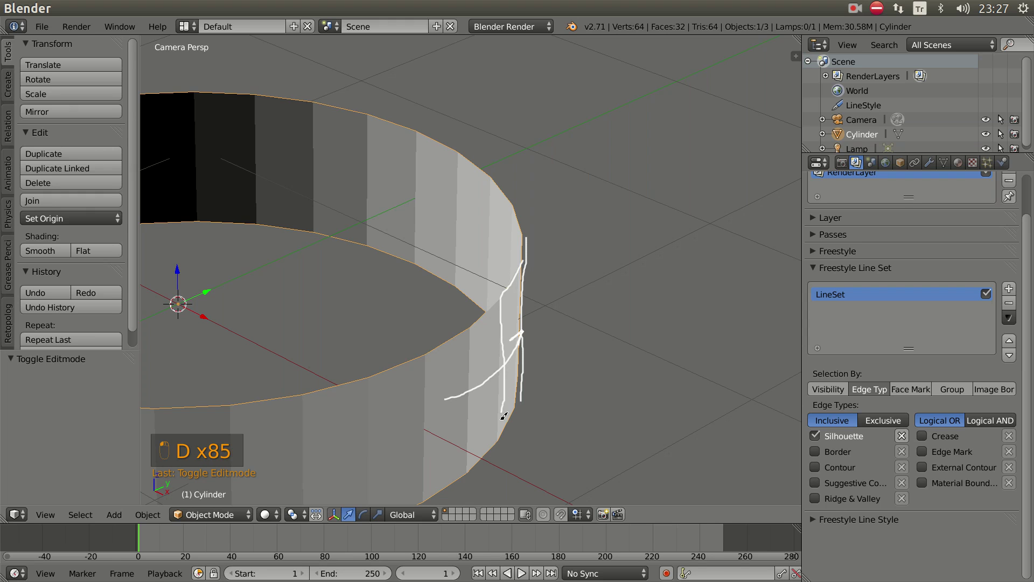
{"action": "key", "text": "d"}
{"action": "left_click_drag", "start_coordinate": [568, 355], "coordinate": [421, 343]}
{"action": "key", "text": "d"}
{"action": "left_click", "coordinate": [421, 342]}
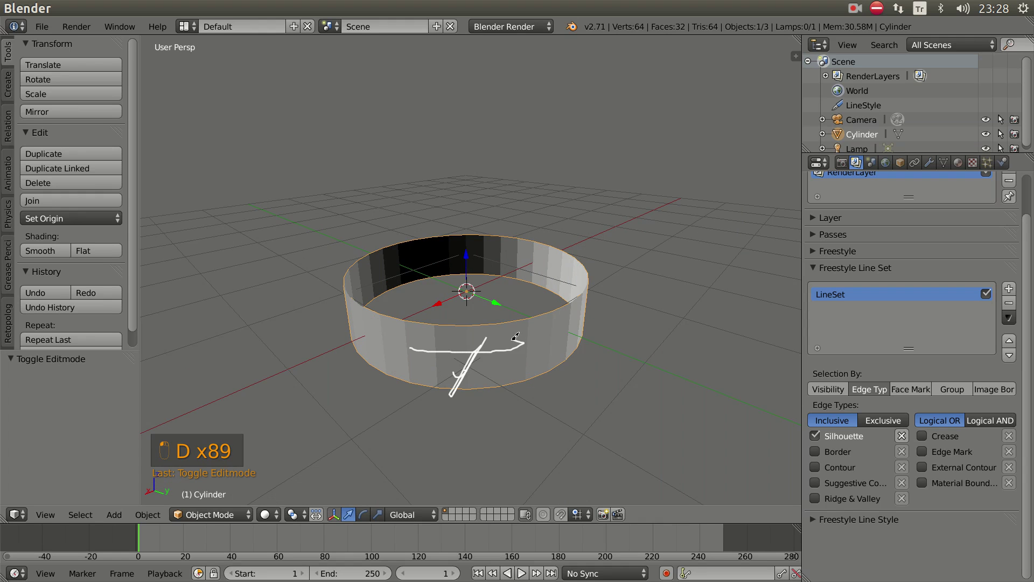
{"action": "key", "text": "d"}
{"action": "key", "text": "d"}
{"action": "key", "text": "KP_0"}
{"action": "left_click_drag", "start_coordinate": [501, 358], "coordinate": [682, 210]}
{"action": "key", "text": "n"}
{"action": "left_click_drag", "start_coordinate": [705, 166], "coordinate": [511, 246]}
{"action": "key", "text": "n"}
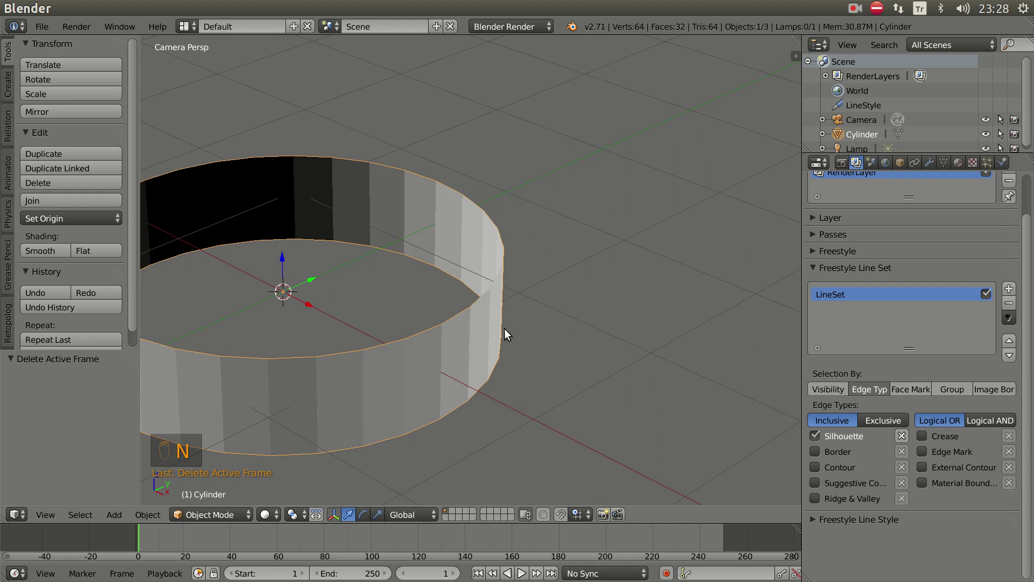
{"action": "left_click_drag", "start_coordinate": [449, 349], "coordinate": [412, 318]}
{"action": "middle_click", "coordinate": [440, 315]}
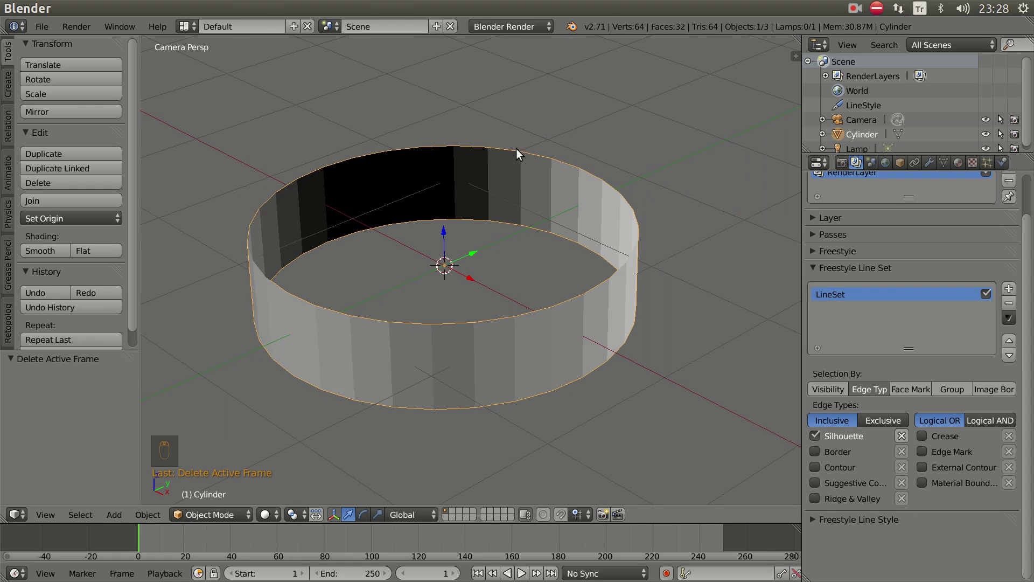
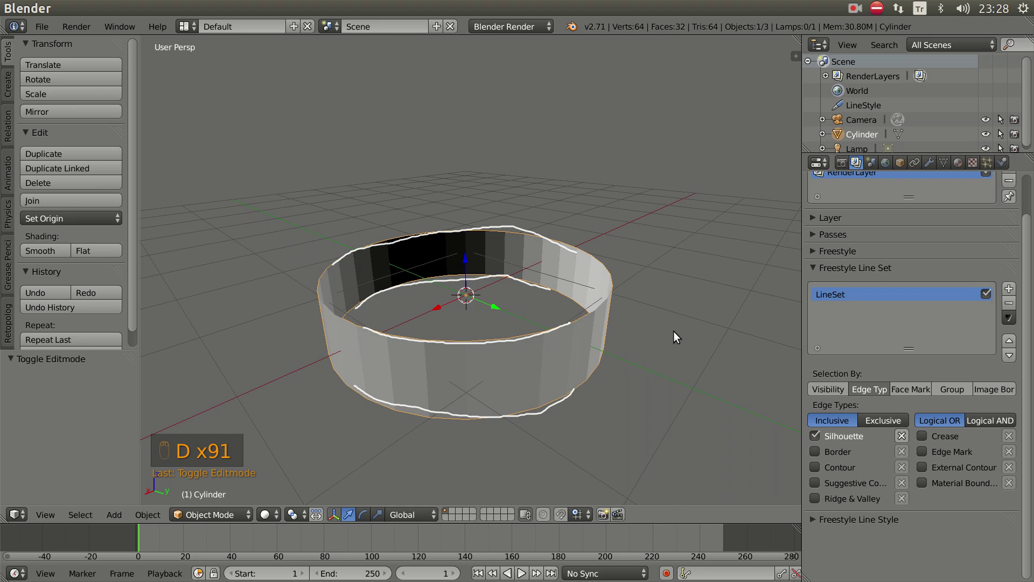
Trace grease-pencil outlines around the ring's rim and base, then erase them in camera view
{"action": "key", "text": "n"}
{"action": "left_click_drag", "start_coordinate": [712, 170], "coordinate": [612, 322]}
{"action": "key", "text": "n"}
{"action": "key", "text": "KP_0"}
{"action": "left_click_drag", "start_coordinate": [612, 322], "coordinate": [575, 355]}
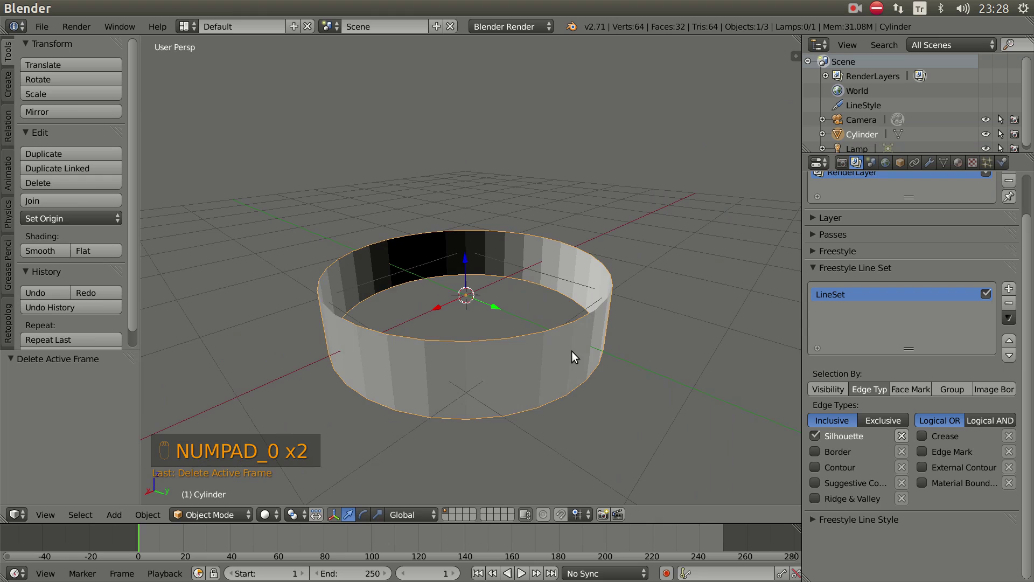
{"action": "key", "text": "KP_0"}
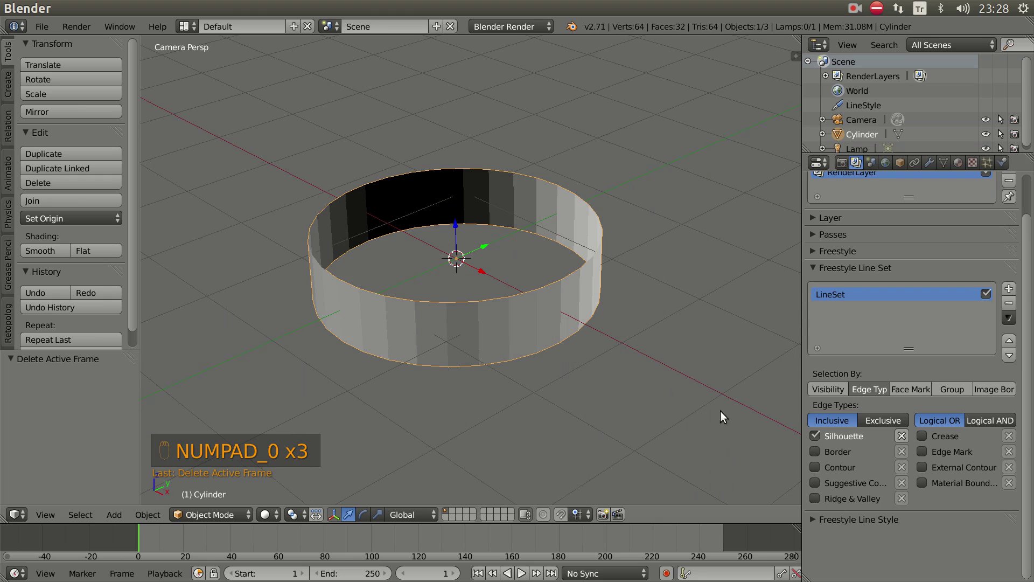
Select Contour instead of Silhouette as the edge type and zoom in on the ring's left edge
{"action": "left_click_drag", "start_coordinate": [819, 439], "coordinate": [635, 412]}
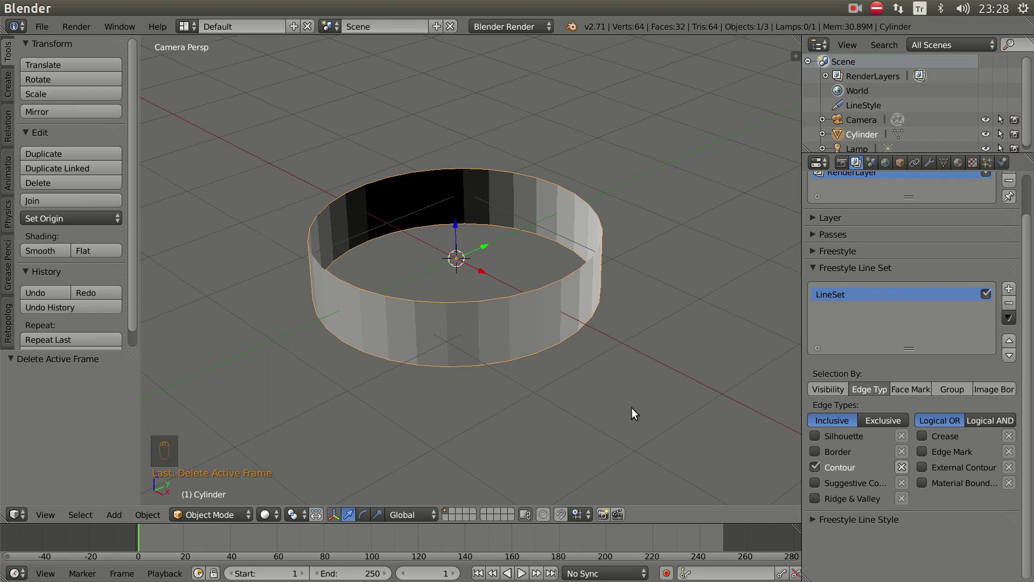
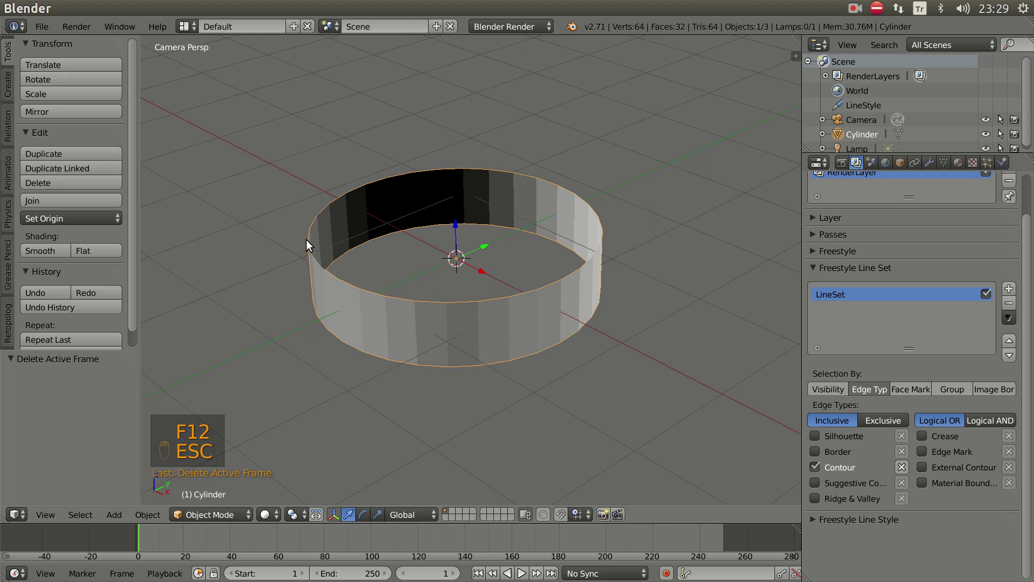
{"action": "left_click_drag", "start_coordinate": [364, 299], "coordinate": [553, 406]}
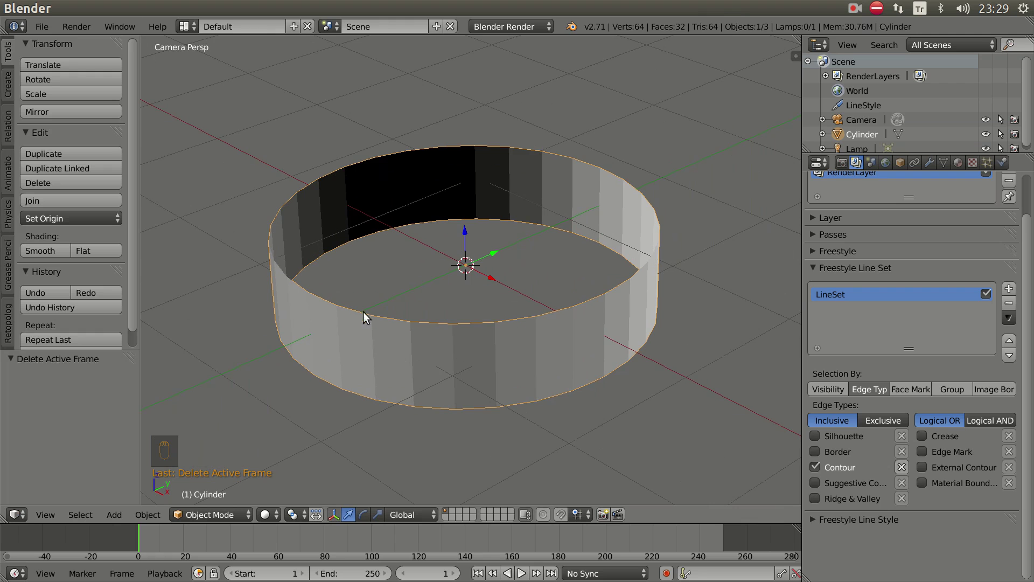
{"action": "left_click_drag", "start_coordinate": [371, 307], "coordinate": [345, 305]}
{"action": "left_click_drag", "start_coordinate": [333, 288], "coordinate": [323, 266]}
Draw grease-pencil annotation strokes marking the ring's left side edge
{"action": "key", "text": "d"}
{"action": "key", "text": "d"}
{"action": "key", "text": "d"}
{"action": "left_click", "coordinate": [325, 250]}
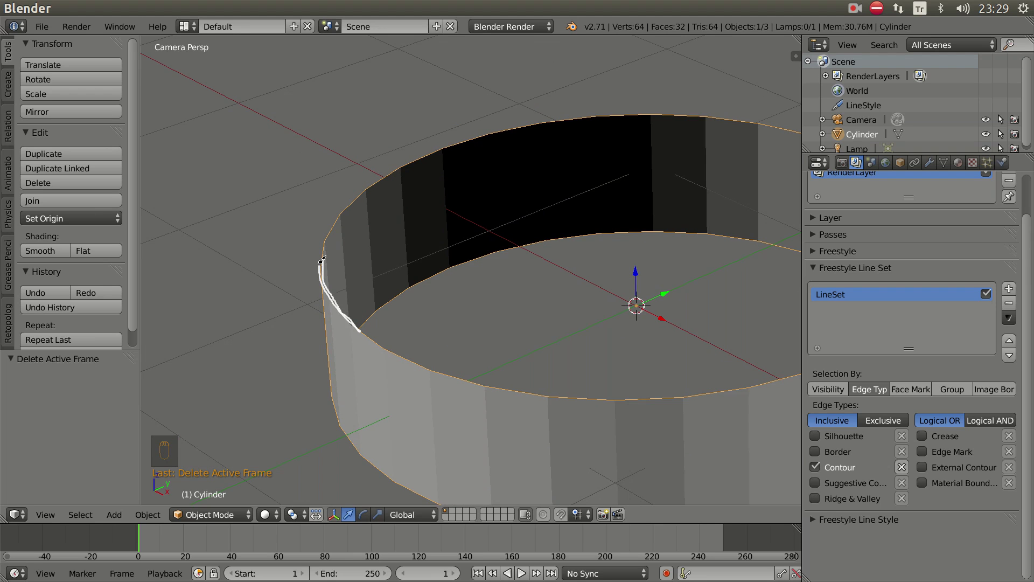
{"action": "key", "text": "d"}
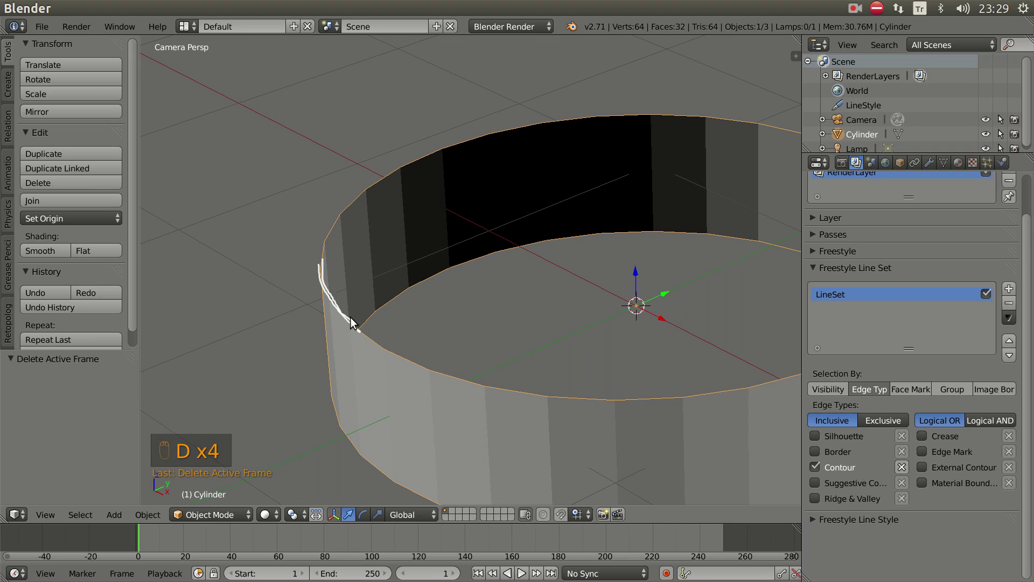
{"action": "key", "text": "d"}
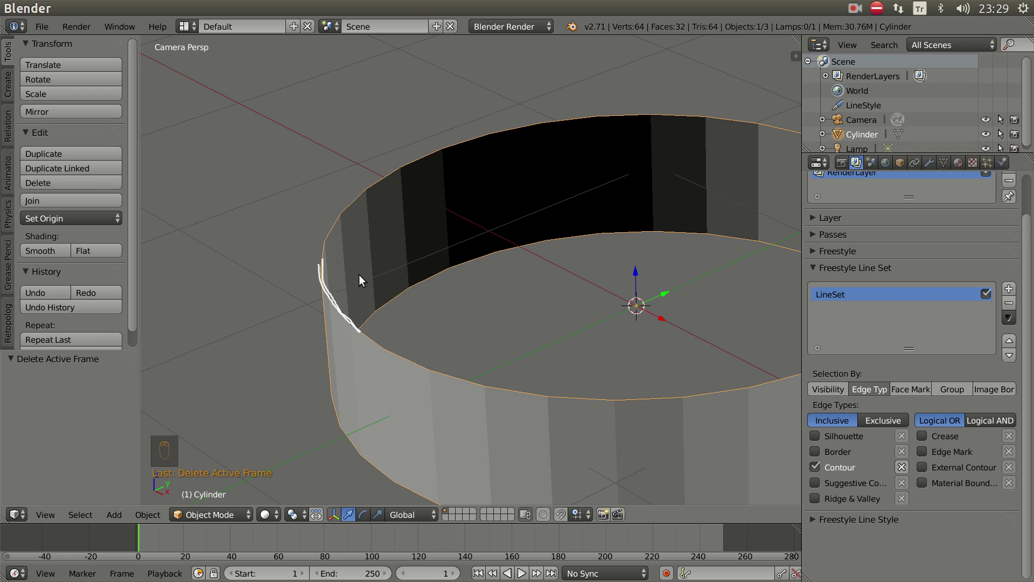
{"action": "key", "text": "s"}
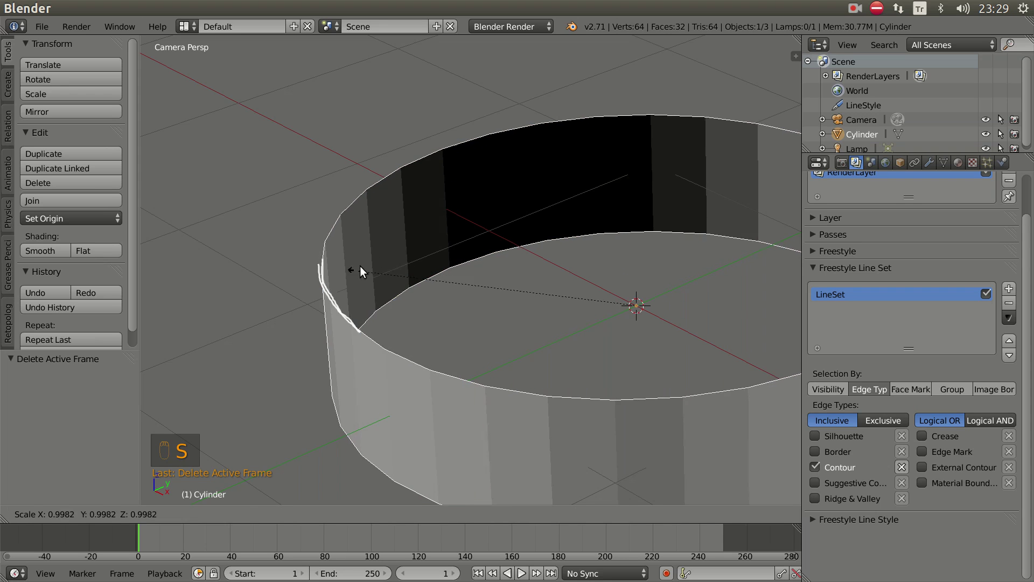
{"action": "key", "text": "d"}
{"action": "key", "text": "d"}
{"action": "key", "text": "d"}
{"action": "left_click", "coordinate": [379, 242]}
{"action": "left_click", "coordinate": [338, 321]}
{"action": "left_click", "coordinate": [324, 253]}
{"action": "key", "text": "d"}
Annotate the ring's dark inner back wall, then return to the camera view showing the whole ring
{"action": "left_click_drag", "start_coordinate": [416, 335], "coordinate": [425, 326]}
{"action": "middle_click", "coordinate": [408, 216]}
{"action": "key", "text": "d"}
{"action": "key", "text": "d"}
{"action": "key", "text": "d"}
{"action": "left_click", "coordinate": [428, 176]}
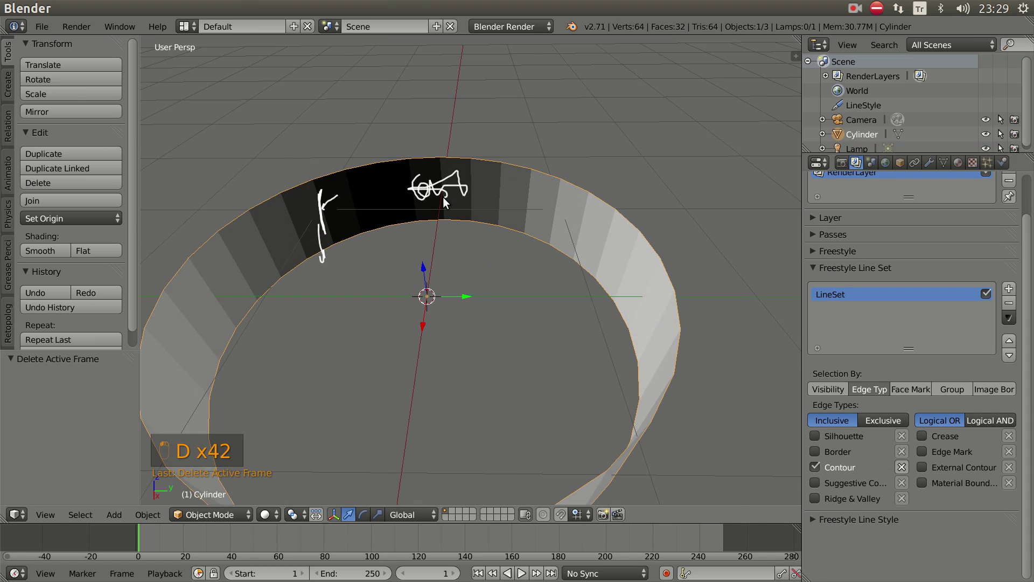
{"action": "key", "text": "KP_0"}
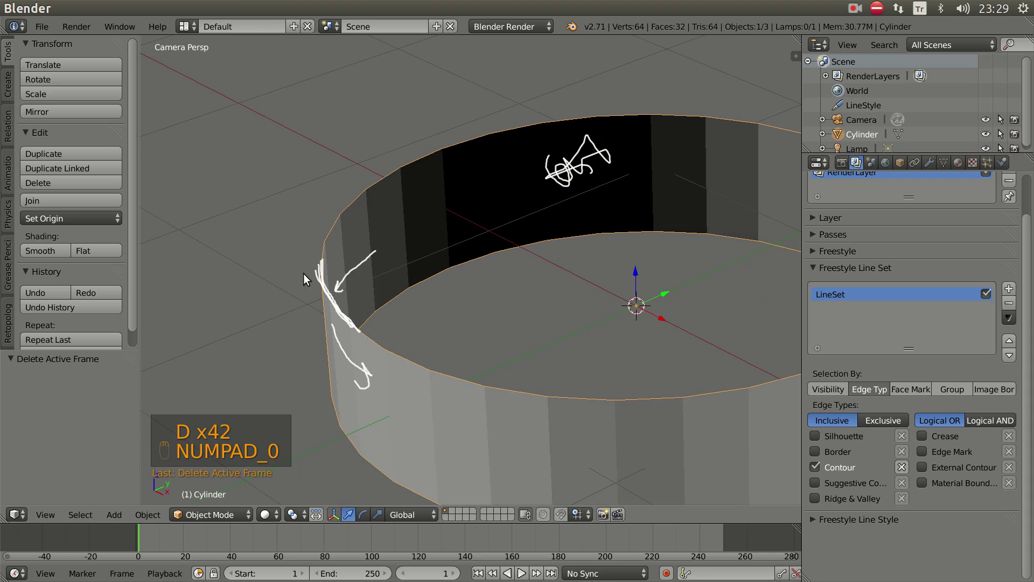
{"action": "left_click_drag", "start_coordinate": [427, 316], "coordinate": [466, 300]}
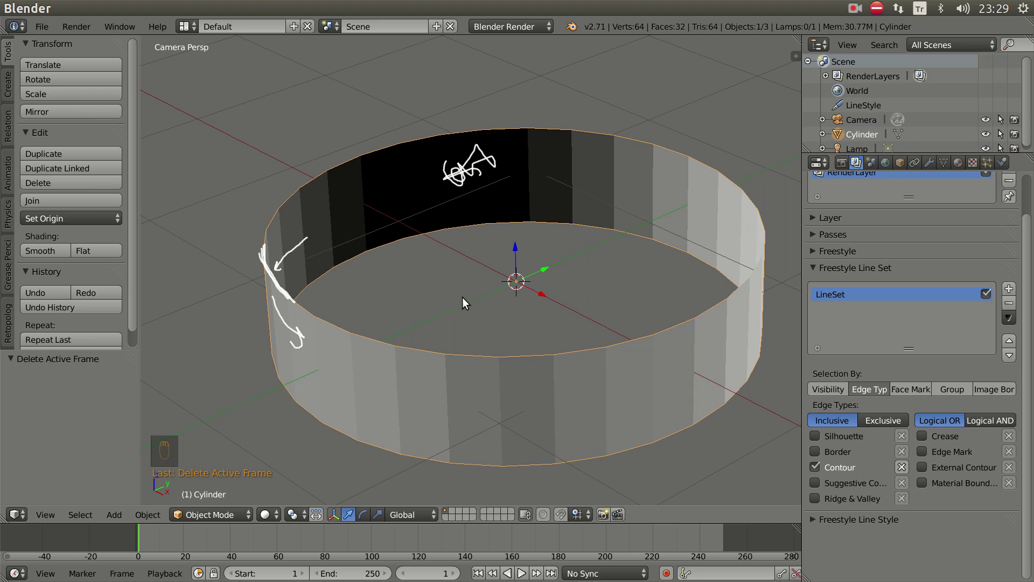
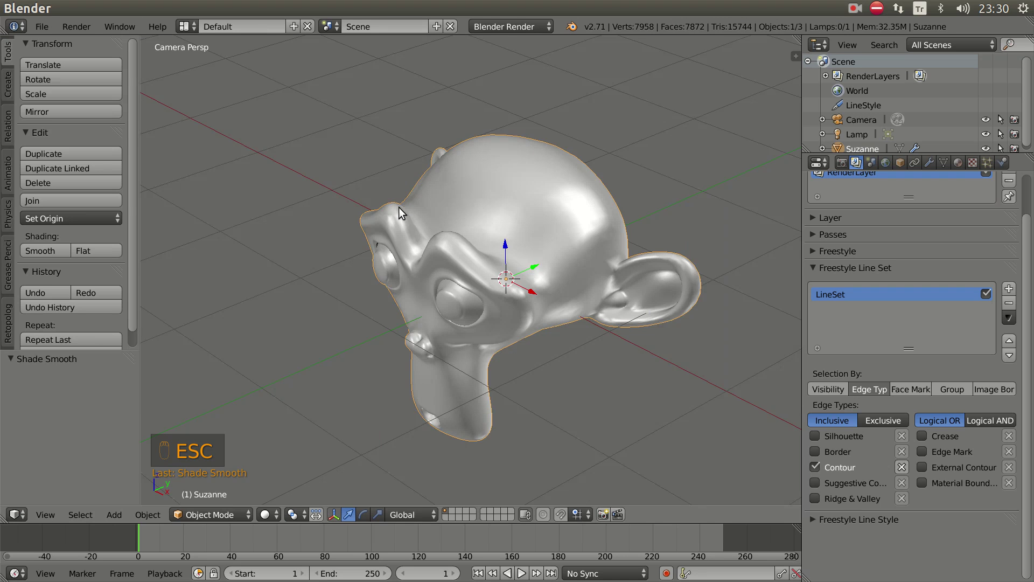
Orbit around Suzanne and erase the earlier grease-pencil annotations
{"action": "left_click_drag", "start_coordinate": [405, 233], "coordinate": [396, 186]}
{"action": "key", "text": "d"}
{"action": "key", "text": "d"}
{"action": "key", "text": "d"}
{"action": "left_click", "coordinate": [395, 176]}
{"action": "left_click", "coordinate": [305, 232]}
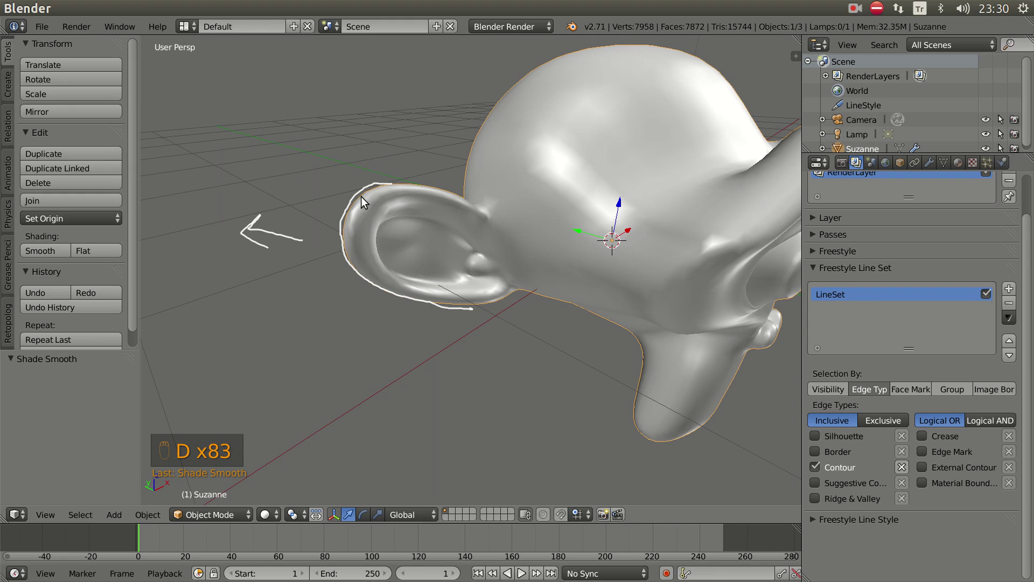
{"action": "key", "text": "d"}
From camera view, sketch a note over Suzanne's head and select Silhouette as the edge type
{"action": "key", "text": "KP_0"}
{"action": "middle_click", "coordinate": [478, 282]}
{"action": "left_click_drag", "start_coordinate": [575, 345], "coordinate": [823, 439]}
{"action": "left_click", "coordinate": [822, 439]}
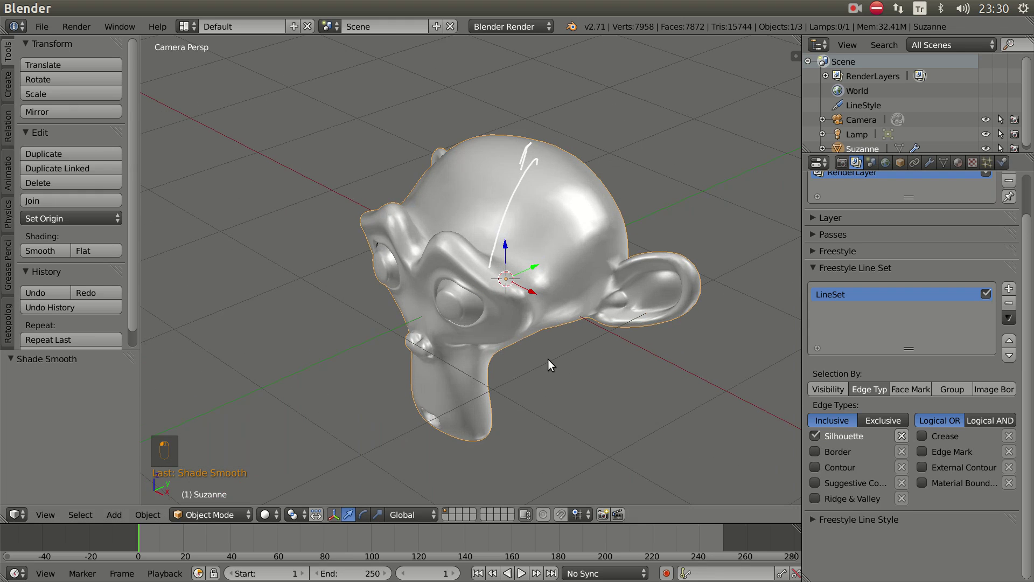
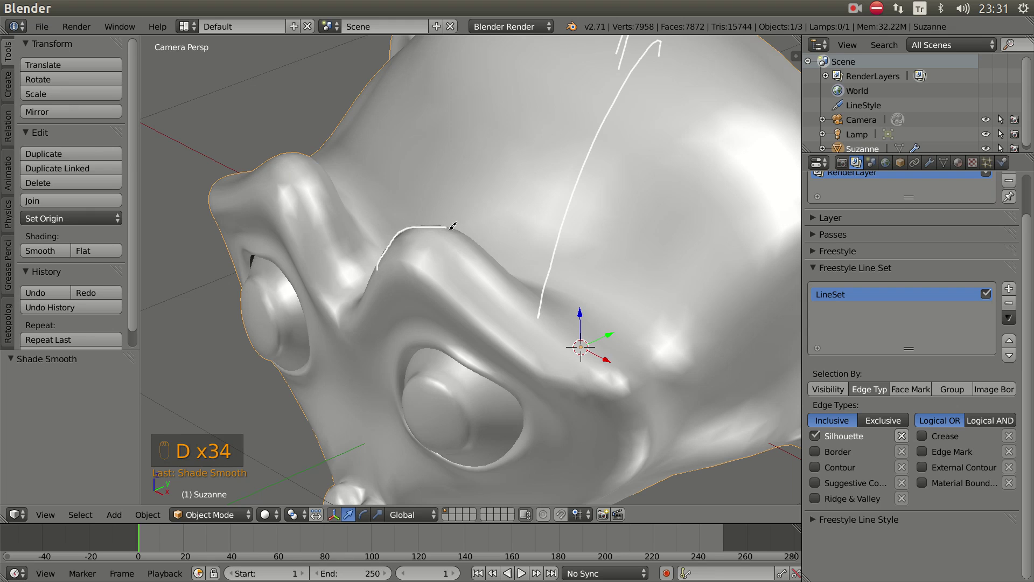
Sketch Grease Pencil marks along Suzanne's brow ridge and hatch strokes over the brow
{"action": "key", "text": "d"}
{"action": "key", "text": "d"}
{"action": "left_click_drag", "start_coordinate": [392, 266], "coordinate": [377, 270]}
{"action": "key", "text": "d"}
{"action": "key", "text": "d"}
{"action": "key", "text": "d"}
{"action": "left_click", "coordinate": [377, 260]}
{"action": "left_click_drag", "start_coordinate": [388, 235], "coordinate": [423, 207]}
{"action": "key", "text": "d"}
{"action": "left_click_drag", "start_coordinate": [504, 260], "coordinate": [419, 230]}
{"action": "scroll", "scroll_direction": "up", "scroll_amount": 3}
Add more hatch strokes below and over the brow, checking from the camera view
{"action": "key", "text": "d"}
{"action": "key", "text": "d"}
{"action": "key", "text": "d"}
{"action": "left_click_drag", "start_coordinate": [394, 135], "coordinate": [372, 233]}
{"action": "key", "text": "KP_0"}
{"action": "left_click_drag", "start_coordinate": [454, 262], "coordinate": [443, 213]}
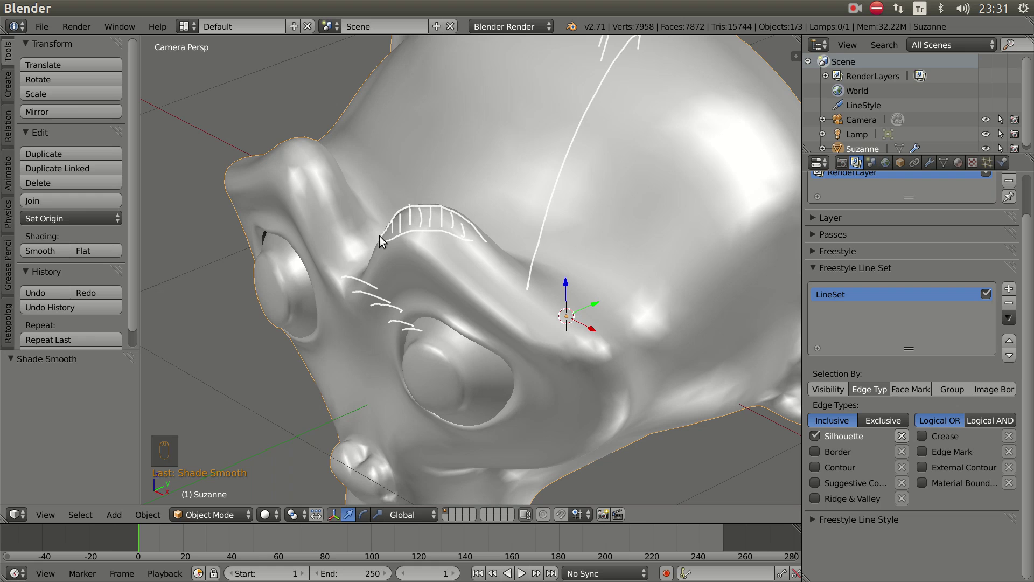
{"action": "key", "text": "d"}
{"action": "key", "text": "d"}
{"action": "key", "text": "d"}
{"action": "left_click", "coordinate": [384, 227]}
{"action": "key", "text": "d"}
{"action": "left_click_drag", "start_coordinate": [535, 275], "coordinate": [367, 145]}
Continue sketching longer strokes across the head with the Grease Pencil
{"action": "key", "text": "d"}
{"action": "key", "text": "d"}
{"action": "key", "text": "d"}
{"action": "left_click", "coordinate": [367, 144]}
{"action": "key", "text": "d"}
{"action": "left_click_drag", "start_coordinate": [573, 321], "coordinate": [408, 260]}
{"action": "key", "text": "n"}
{"action": "left_click_drag", "start_coordinate": [713, 192], "coordinate": [477, 270]}
{"action": "key", "text": "n"}
{"action": "right_click", "coordinate": [482, 269]}
Delete the sketched annotation strokes with Delete Active Frame, leaving a fresh brow stroke
{"action": "key", "text": "d"}
{"action": "key", "text": "d"}
{"action": "key", "text": "d"}
{"action": "scroll", "scroll_direction": "up", "scroll_amount": 3}
{"action": "left_click", "coordinate": [400, 256]}
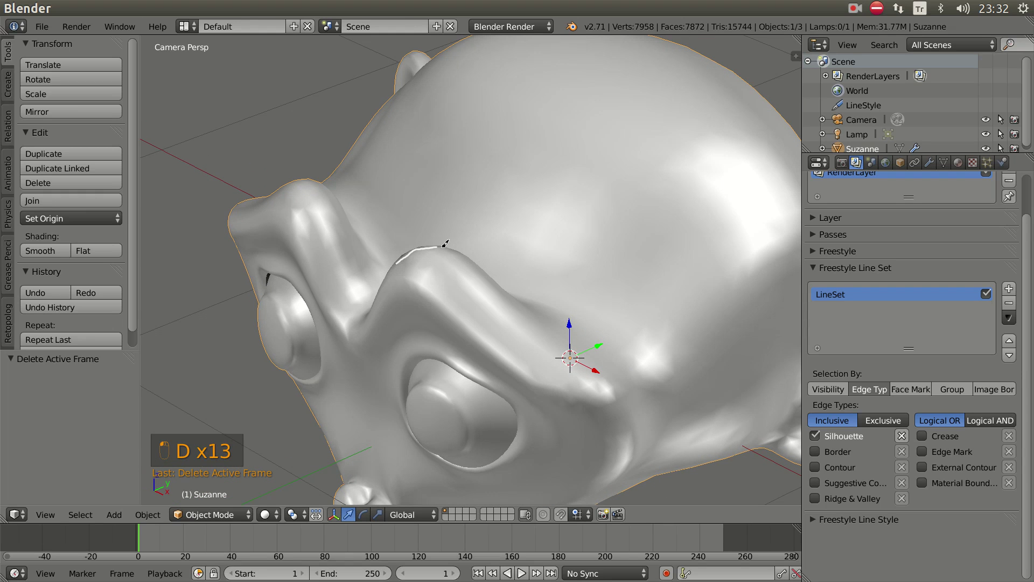
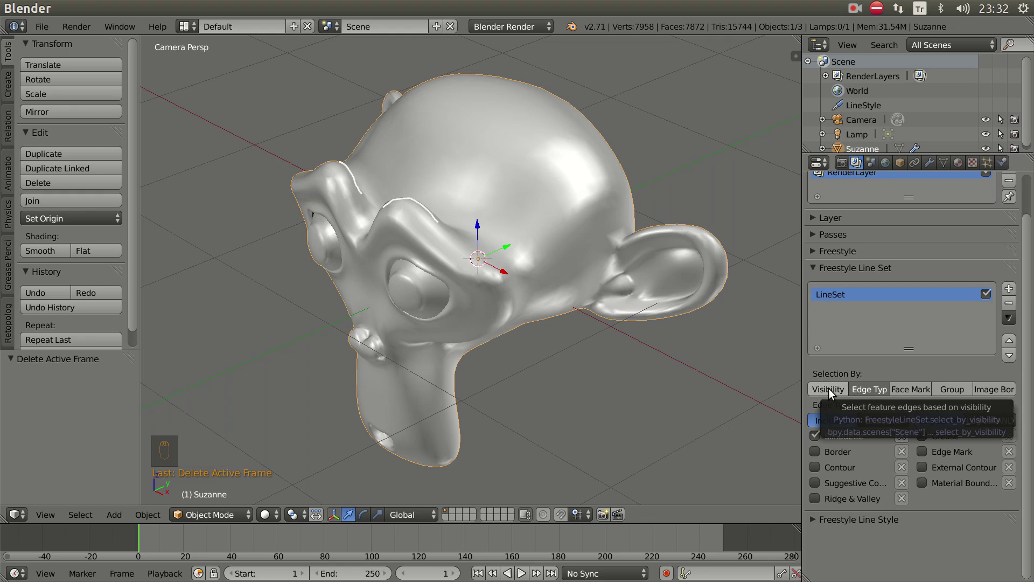
Enable Selection By: Visibility on the Freestyle line set, keeping only Visible edges
{"action": "left_click", "coordinate": [832, 391]}
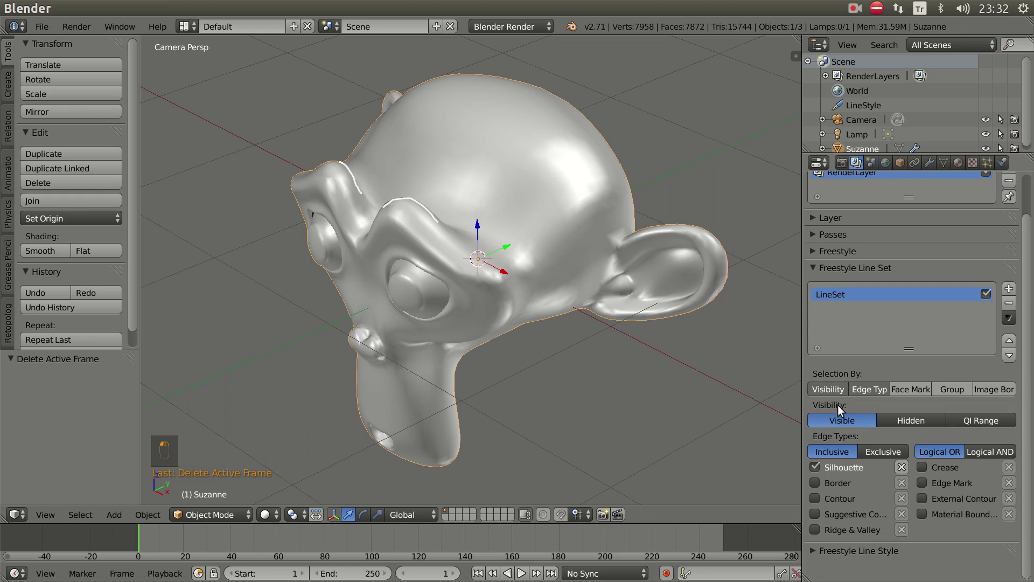
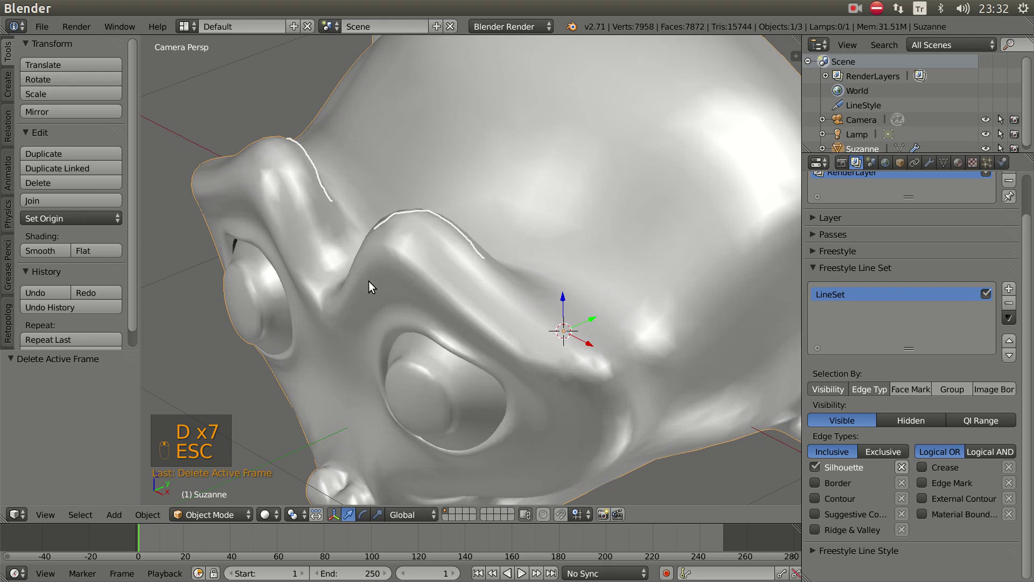
{"action": "key", "text": "d"}
{"action": "key", "text": "d"}
{"action": "key", "text": "d"}
{"action": "left_click", "coordinate": [352, 269]}
{"action": "left_click", "coordinate": [357, 257]}
{"action": "left_click_drag", "start_coordinate": [460, 255], "coordinate": [560, 365]}
{"action": "key", "text": "Escape"}
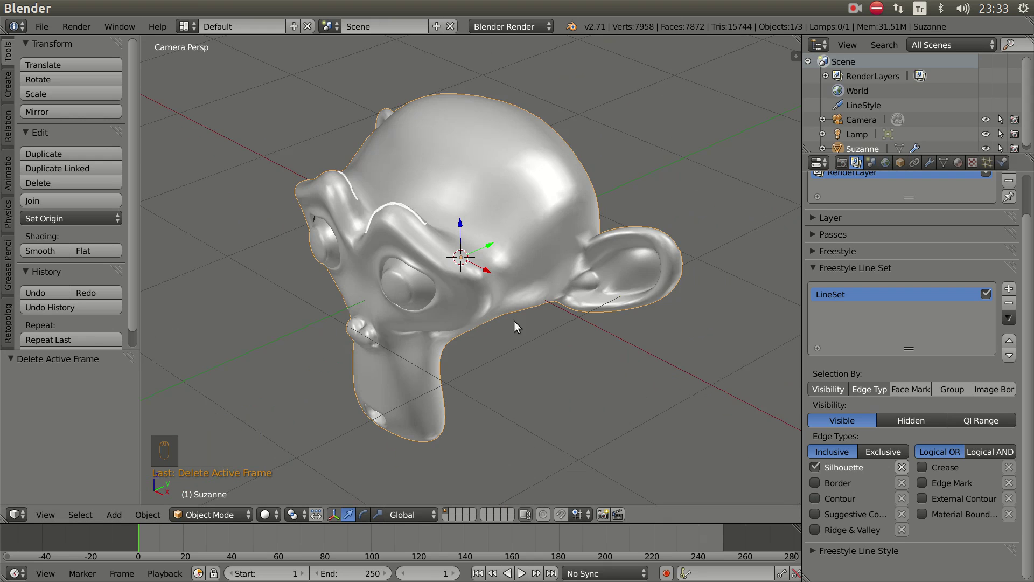
Orbit the viewport to inspect Suzanne's head from below and behind
{"action": "left_click_drag", "start_coordinate": [499, 231], "coordinate": [474, 217]}
{"action": "key", "text": "d"}
{"action": "key", "text": "d"}
{"action": "key", "text": "d"}
{"action": "left_click", "coordinate": [474, 217]}
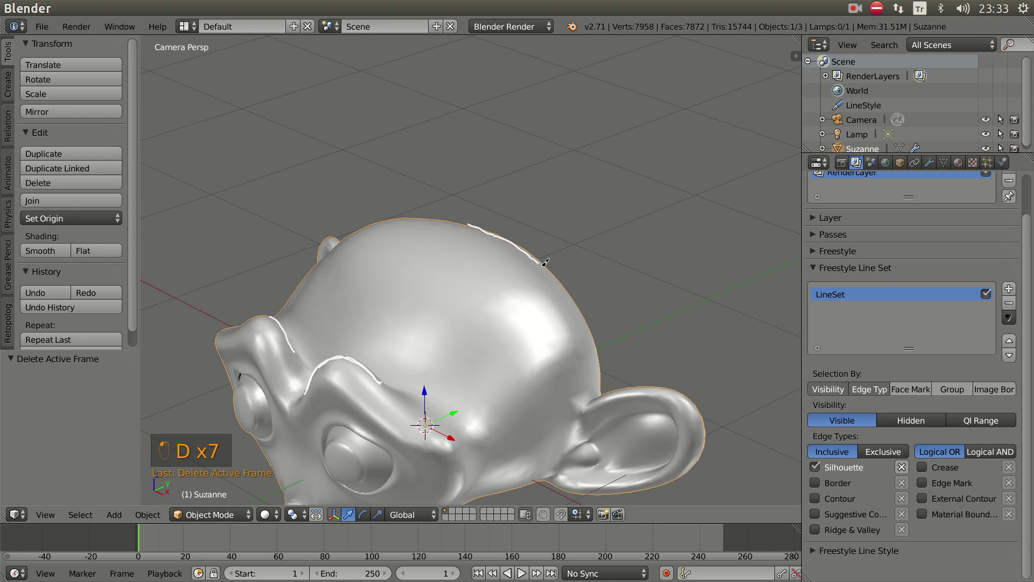
Under Edge Types, turn off Silhouette and turn on Contour edges
{"action": "key", "text": "d"}
{"action": "key", "text": "d"}
{"action": "left_click_drag", "start_coordinate": [554, 340], "coordinate": [818, 469]}
{"action": "left_click_drag", "start_coordinate": [819, 469], "coordinate": [482, 149]}
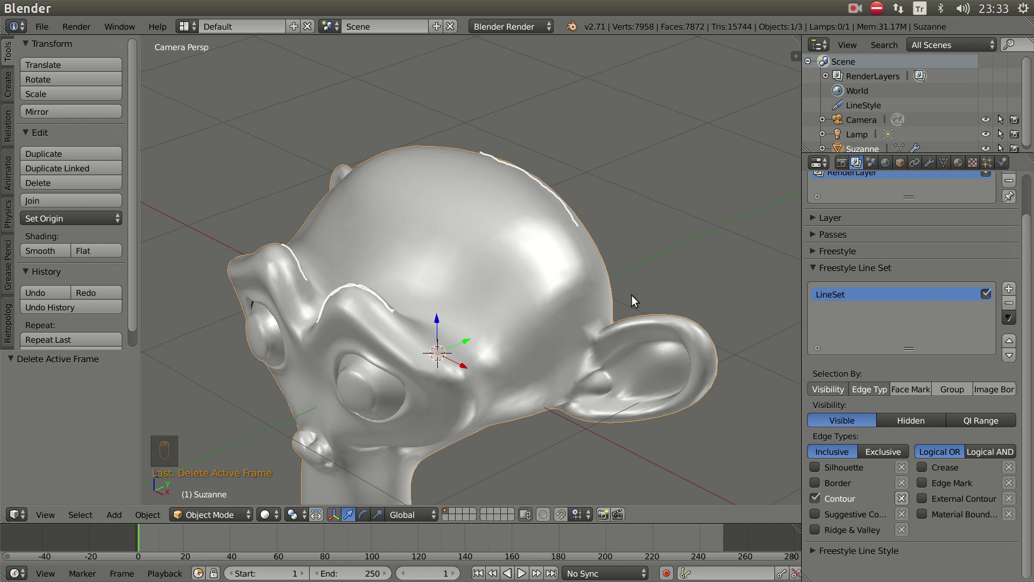
Zoom and orbit the viewport closer to Suzanne's brow and forehead
{"action": "left_click_drag", "start_coordinate": [448, 326], "coordinate": [500, 297]}
{"action": "scroll", "scroll_direction": "up", "scroll_amount": 3}
{"action": "left_click_drag", "start_coordinate": [489, 317], "coordinate": [410, 298]}
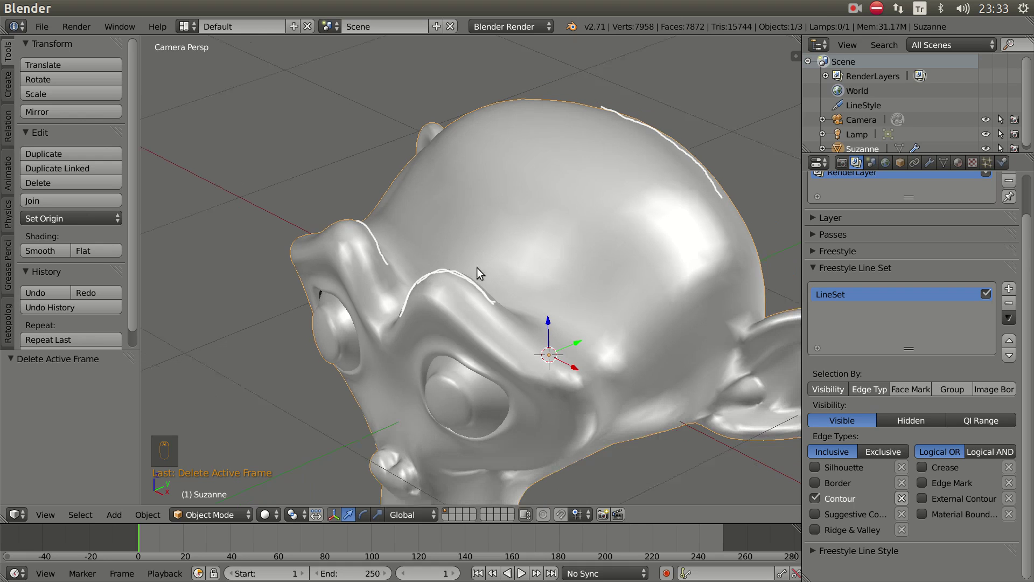
{"action": "left_click_drag", "start_coordinate": [595, 347], "coordinate": [546, 325]}
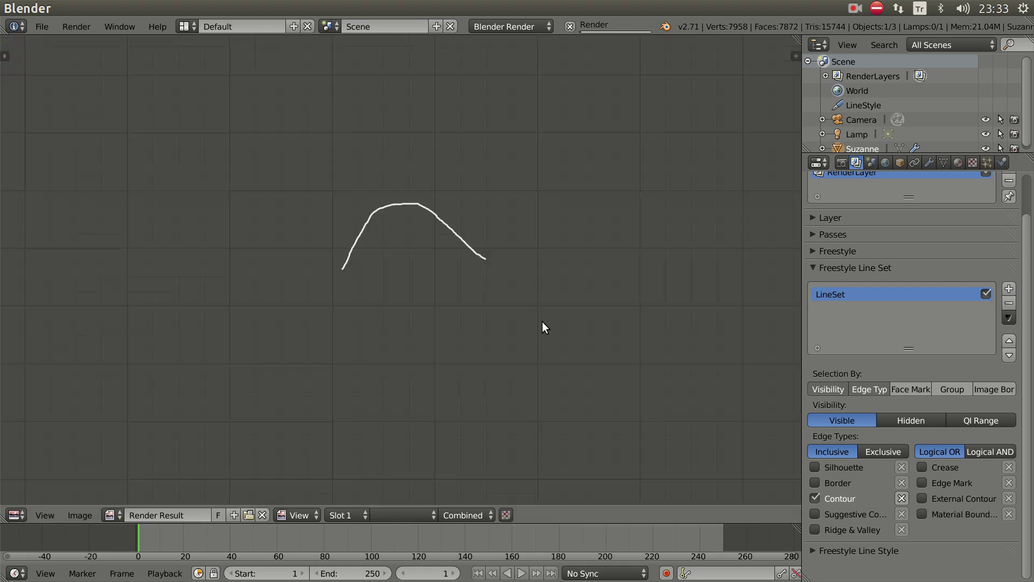
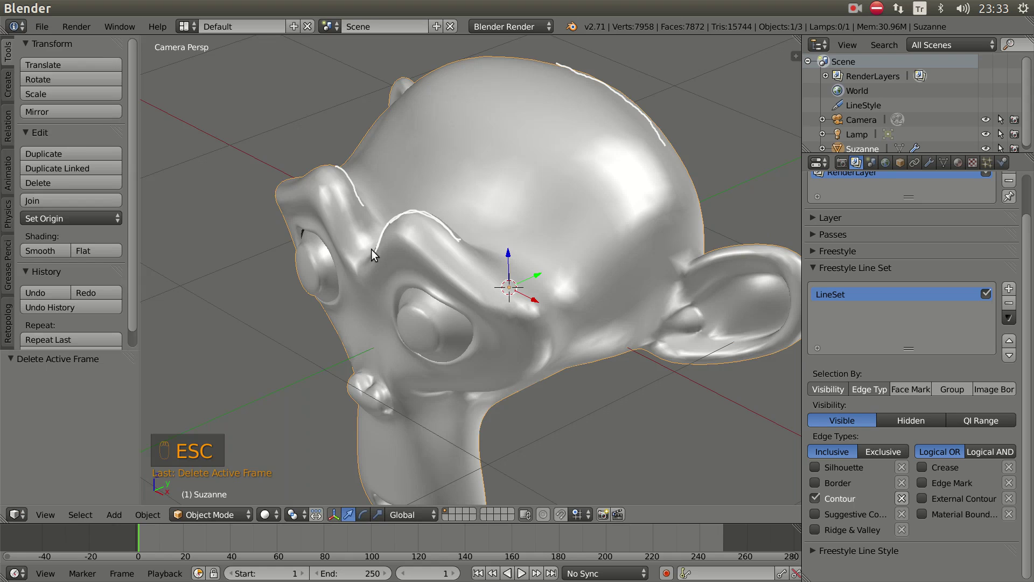
{"action": "left_click_drag", "start_coordinate": [414, 265], "coordinate": [393, 187]}
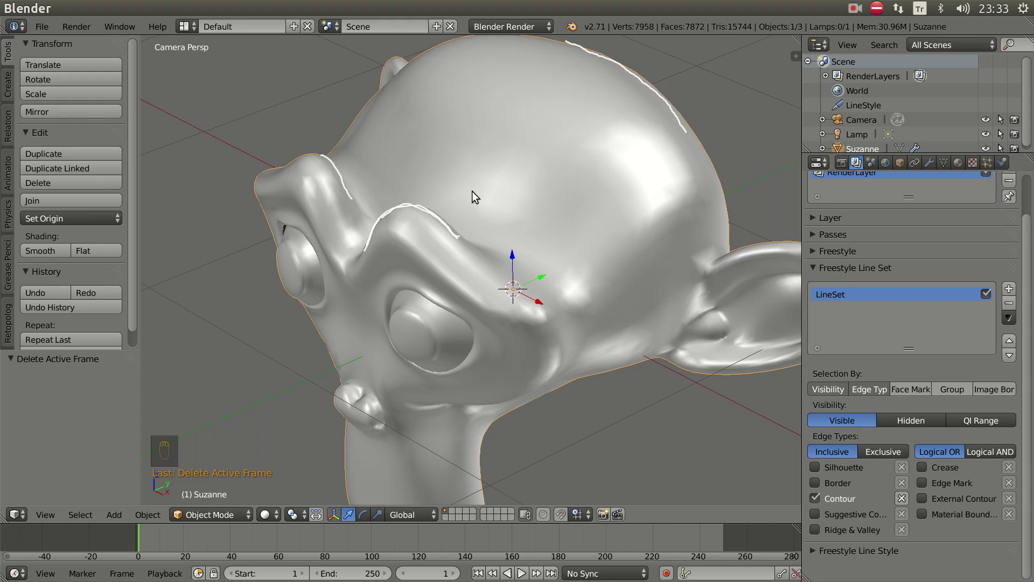
{"action": "left_click_drag", "start_coordinate": [493, 277], "coordinate": [384, 224]}
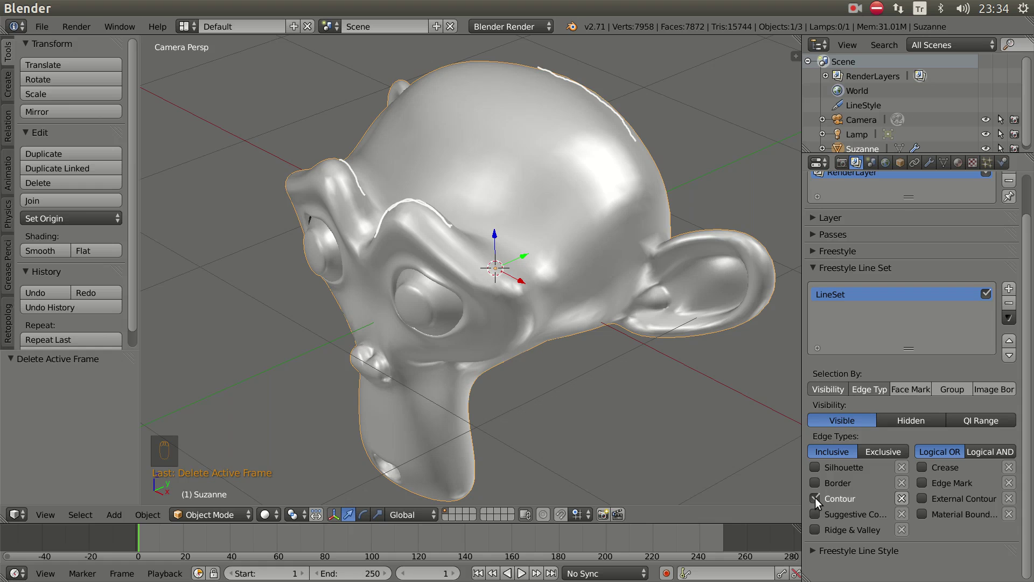
Replace Contour with Suggestive Contour and Ridge & Valley edges, and expand the Freestyle panel
{"action": "left_click_drag", "start_coordinate": [820, 501], "coordinate": [872, 511]}
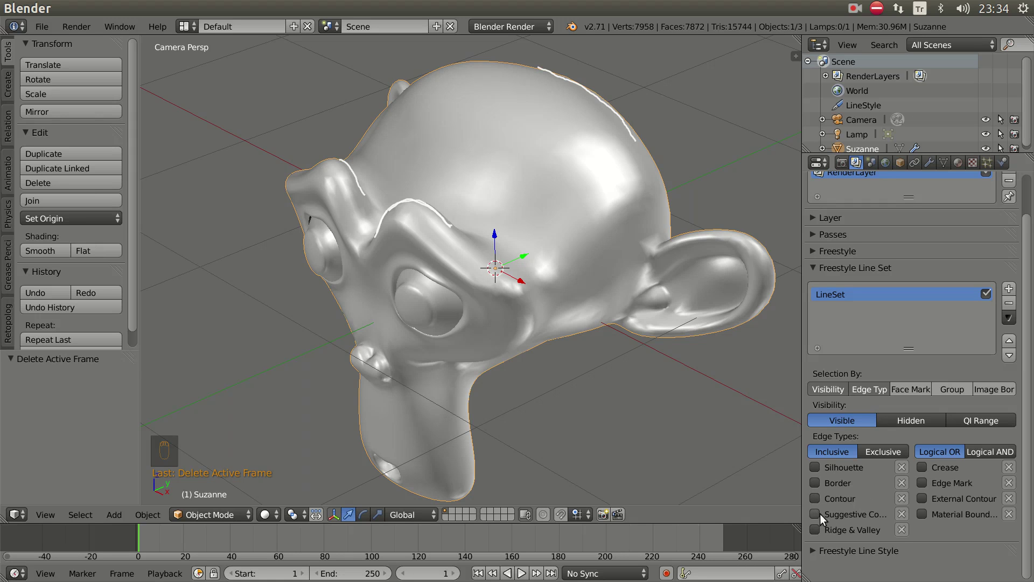
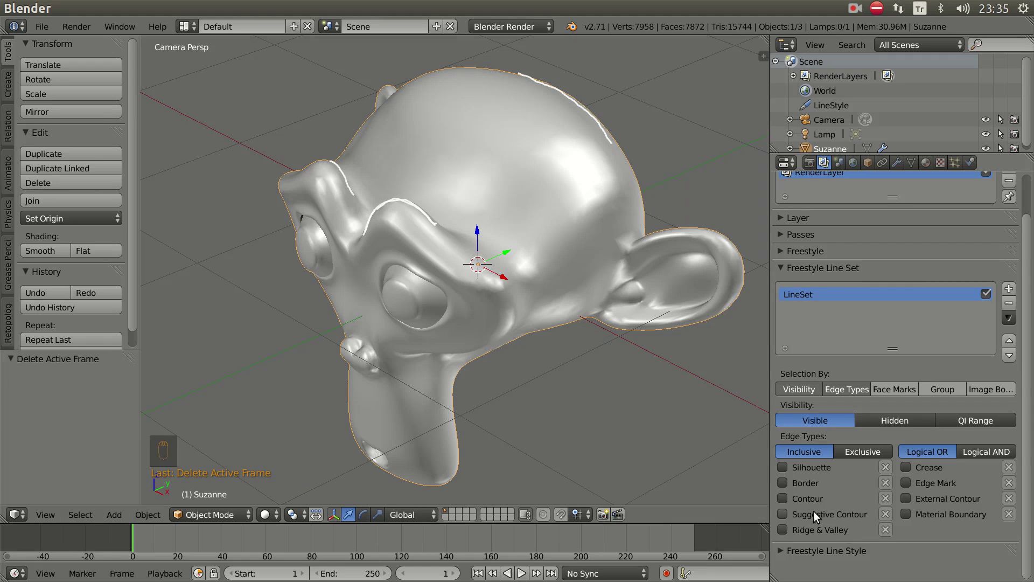
{"action": "left_click_drag", "start_coordinate": [785, 517], "coordinate": [789, 526]}
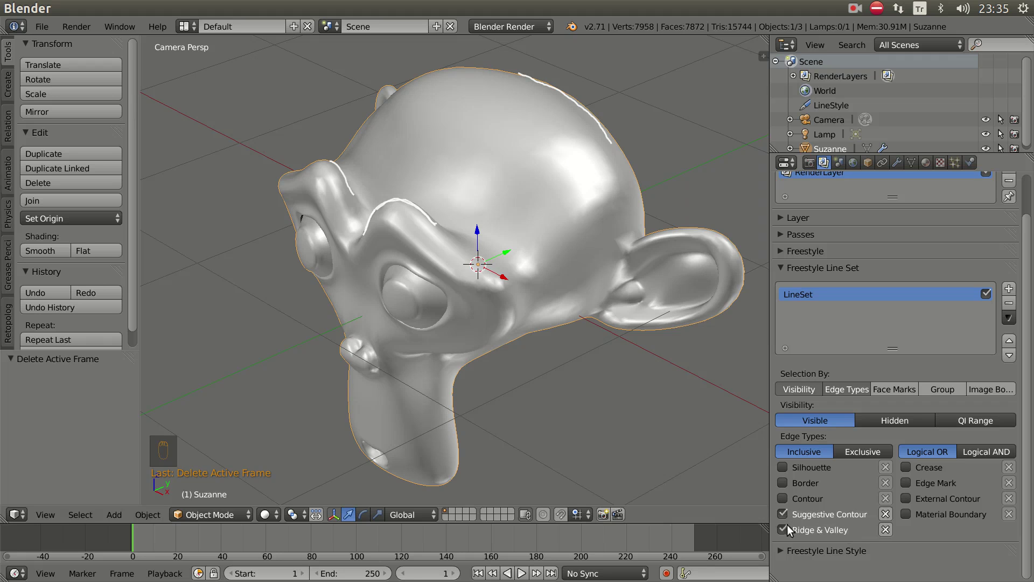
{"action": "left_click", "coordinate": [780, 253]}
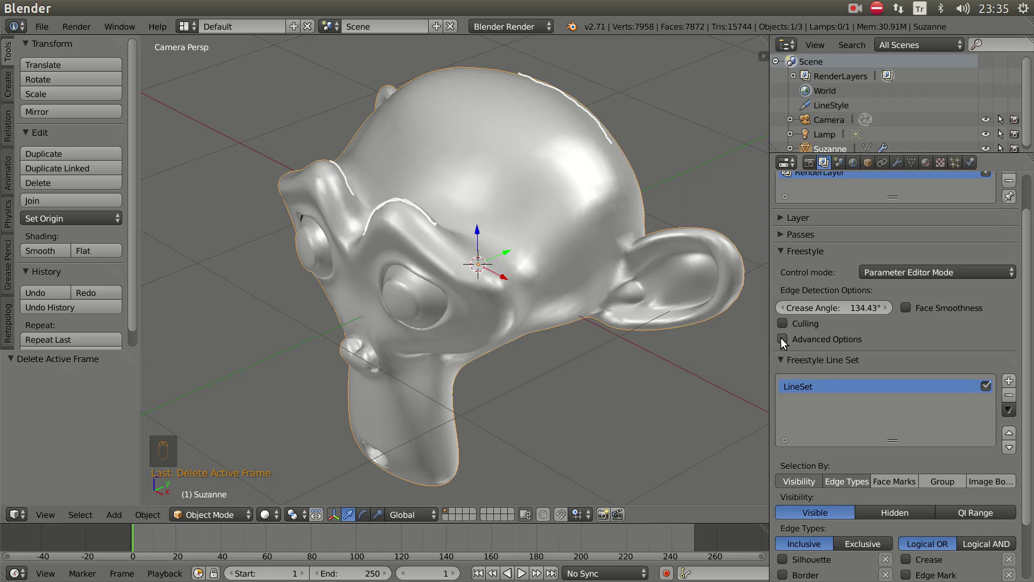
{"action": "left_click", "coordinate": [785, 341]}
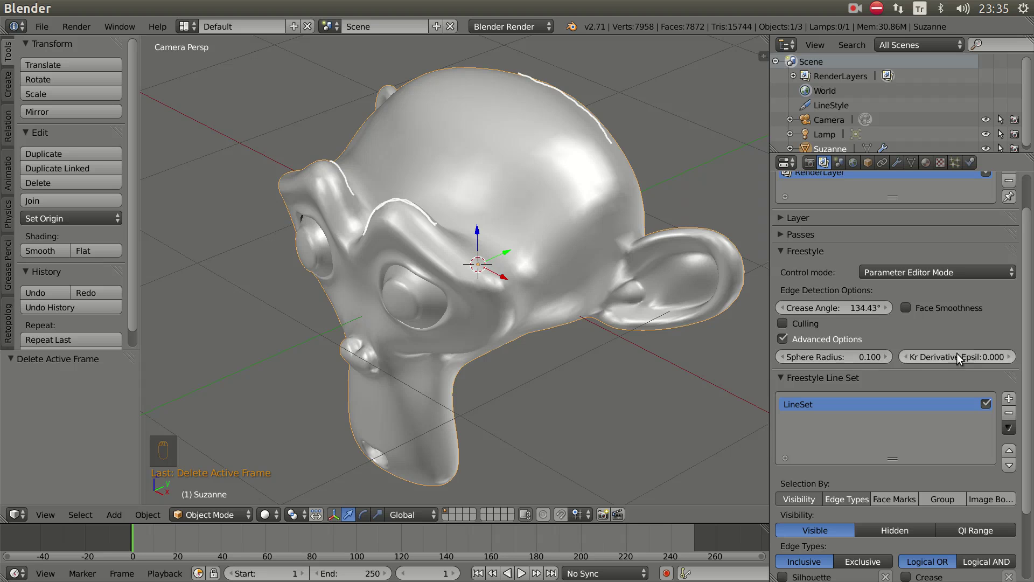
{"action": "left_click", "coordinate": [787, 341]}
{"action": "middle_click", "coordinate": [788, 550]}
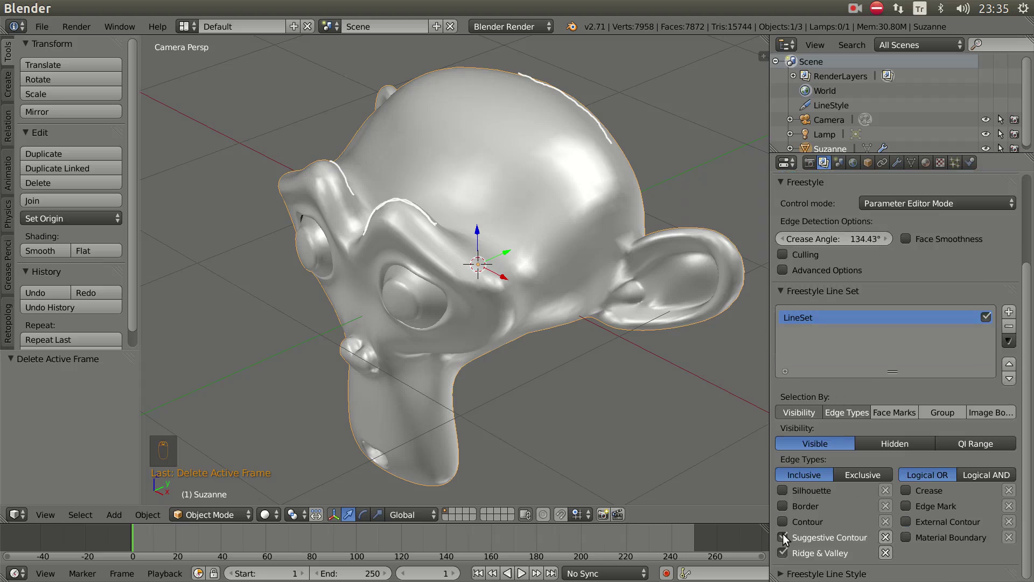